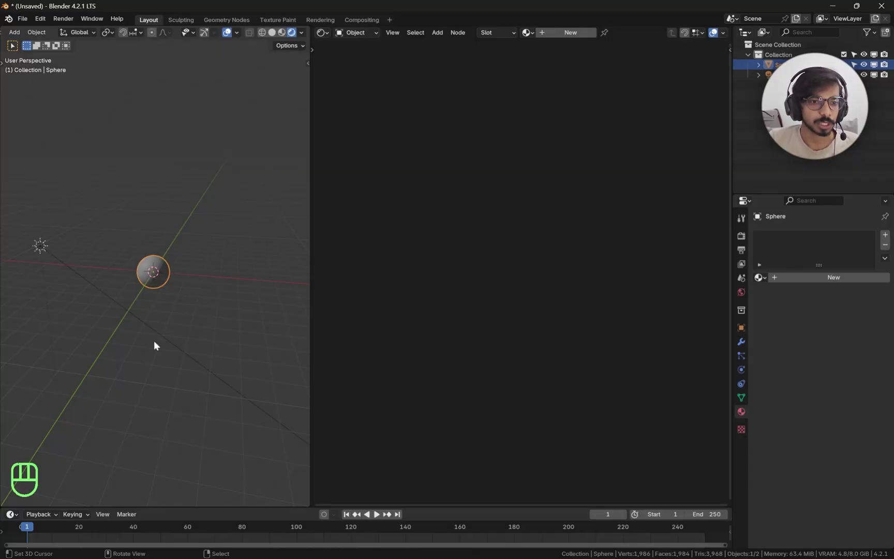
- Create a new material and replace its Principled BSDF with a Diffuse BSDF node
middle_click(196, 362)
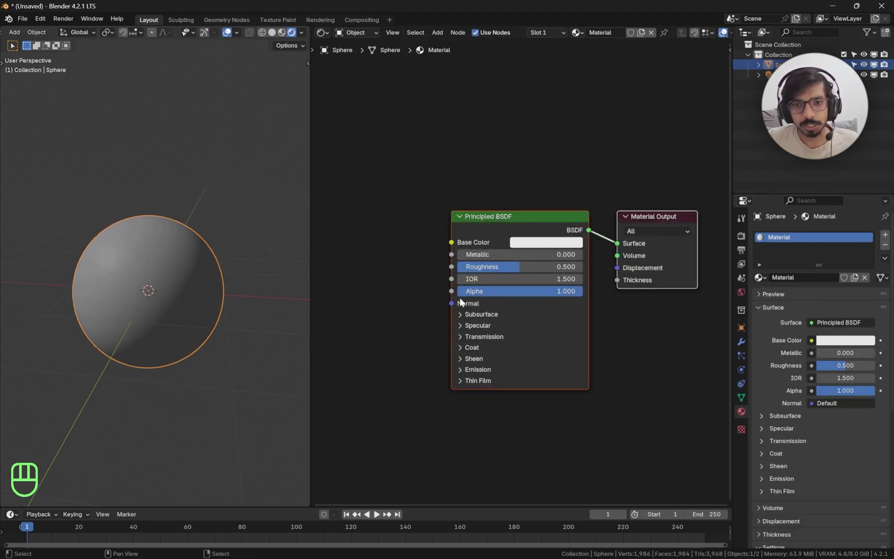
click(454, 221)
key(x)
key(shift+a)
key(f)
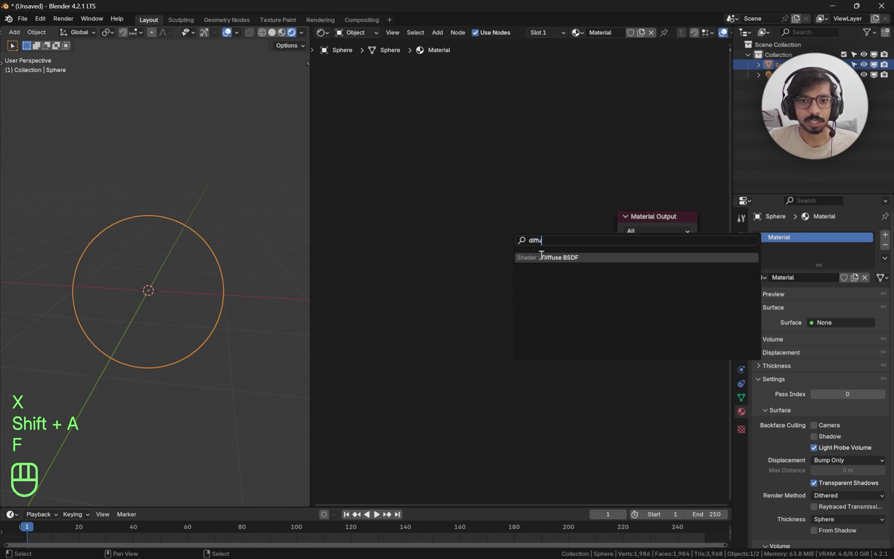
middle_click(529, 254)
click(425, 223)
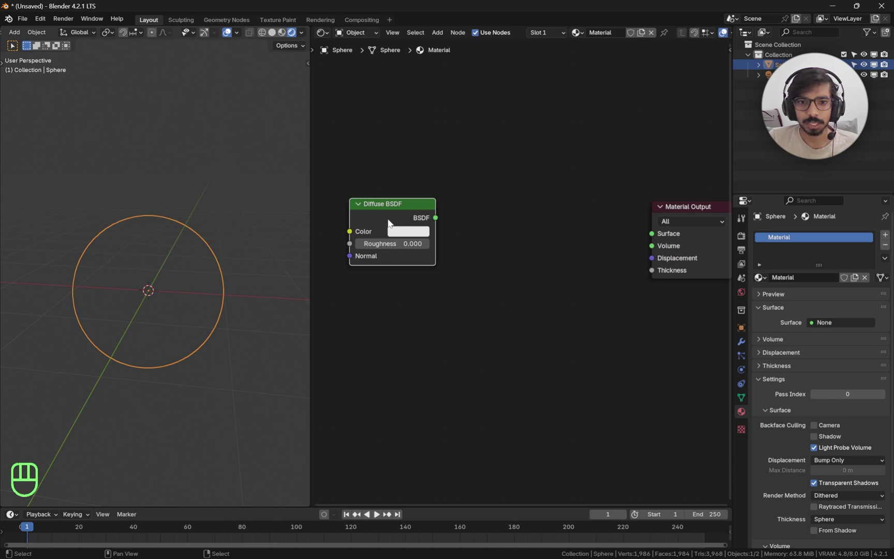
- Wire the Diffuse BSDF to the Material Output surface, leaving its colour white
click(391, 217)
click(412, 215)
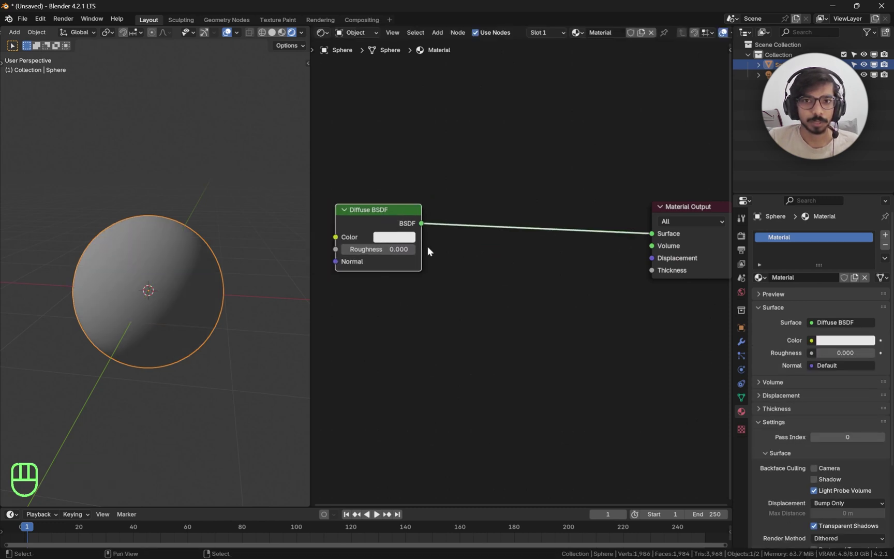
click(407, 243)
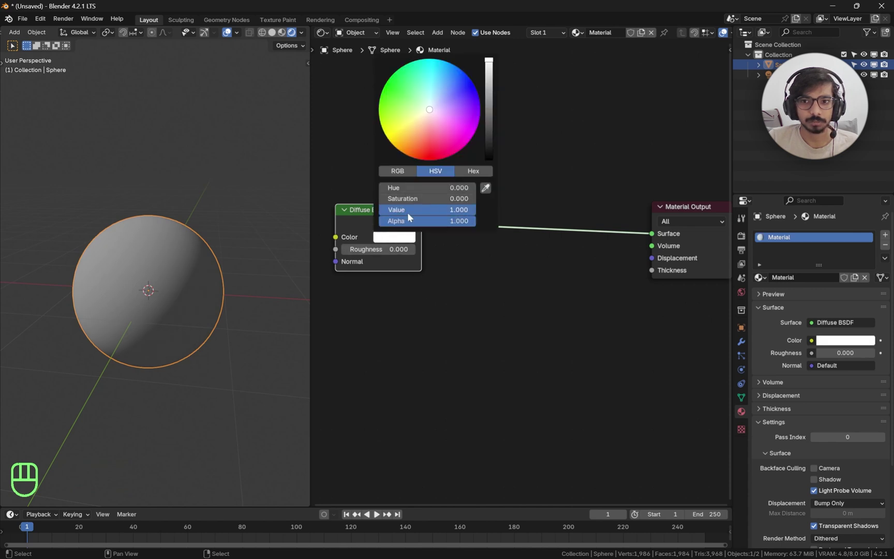
click(391, 218)
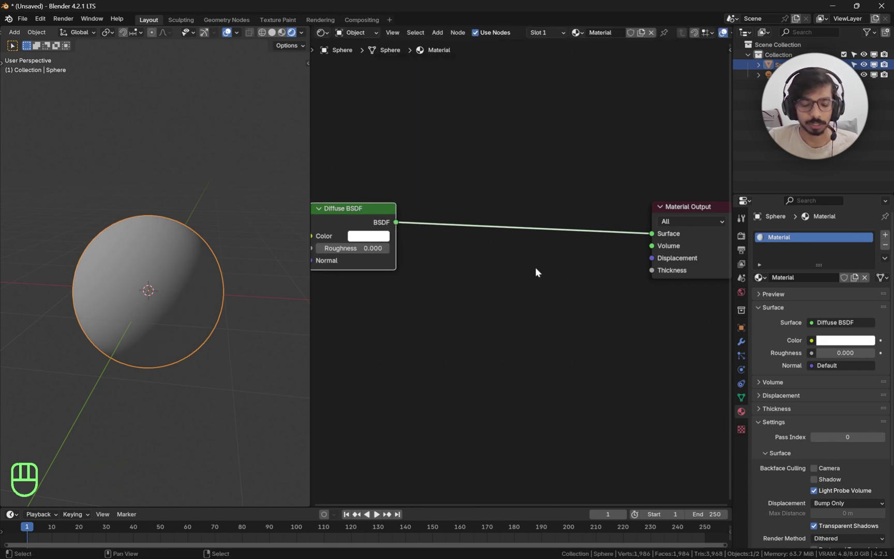
- Insert a Color Ramp on the link and feed it through a Shader to RGB node
key(shift+a)
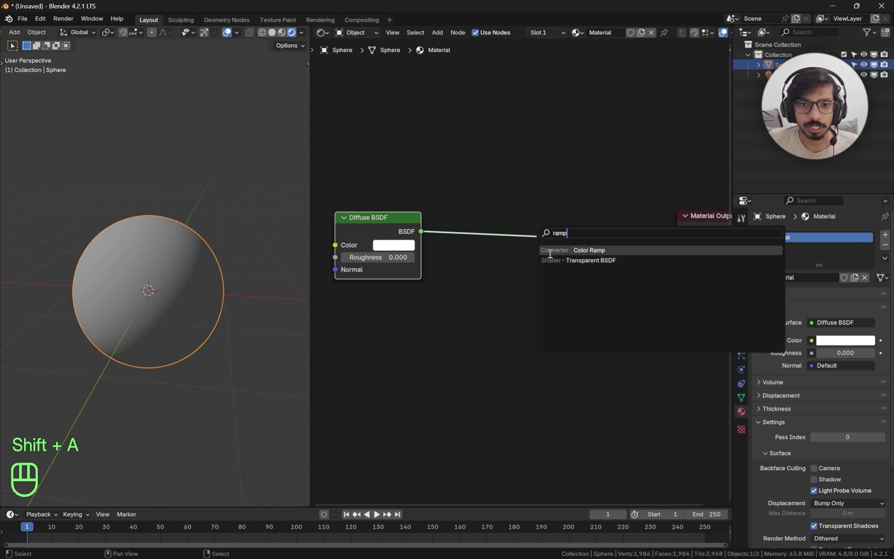
drag(386, 232, 417, 213)
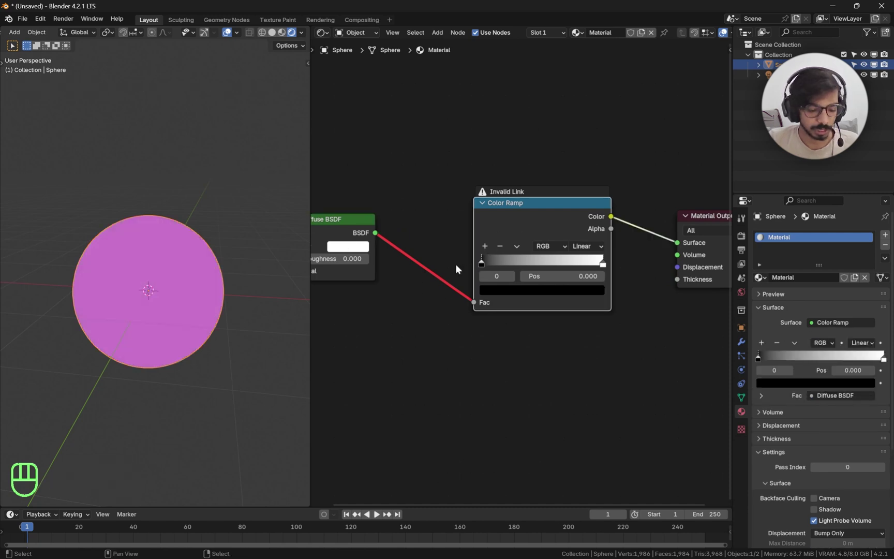
key(a)
key(shift+a)
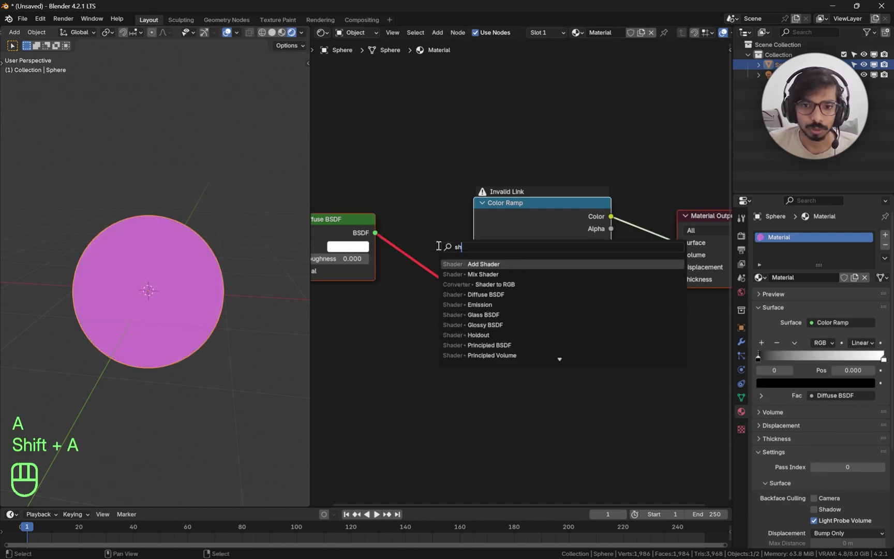
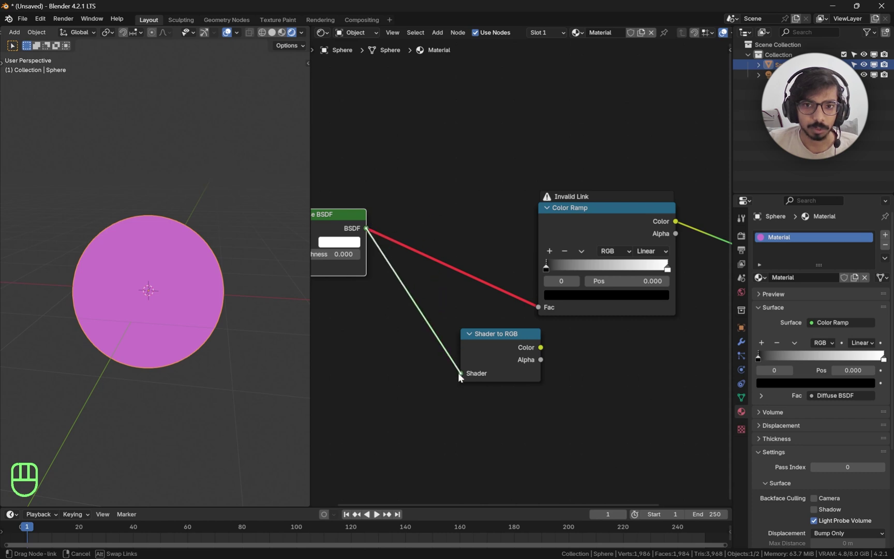
click(493, 192)
click(457, 194)
- Squeeze the ramp's white stop against the black one for a hard toon split
click(612, 229)
drag(655, 276, 548, 274)
click(521, 274)
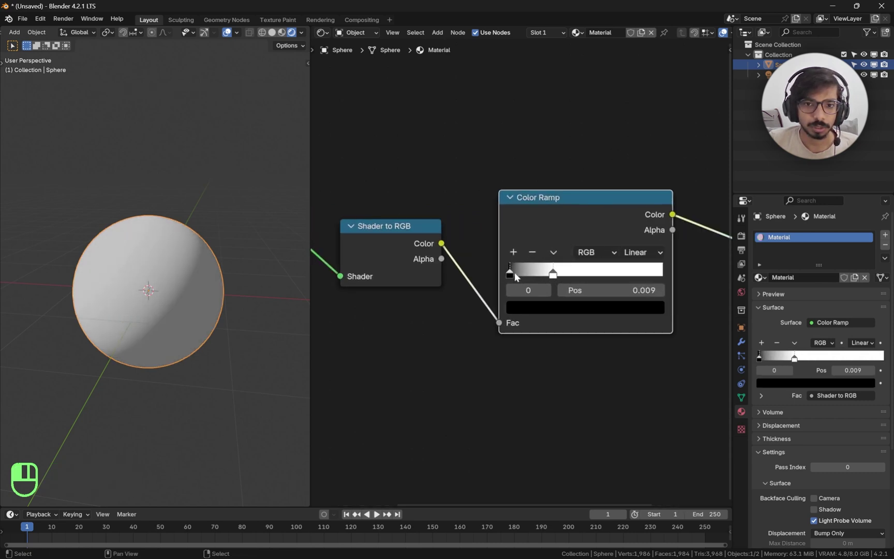
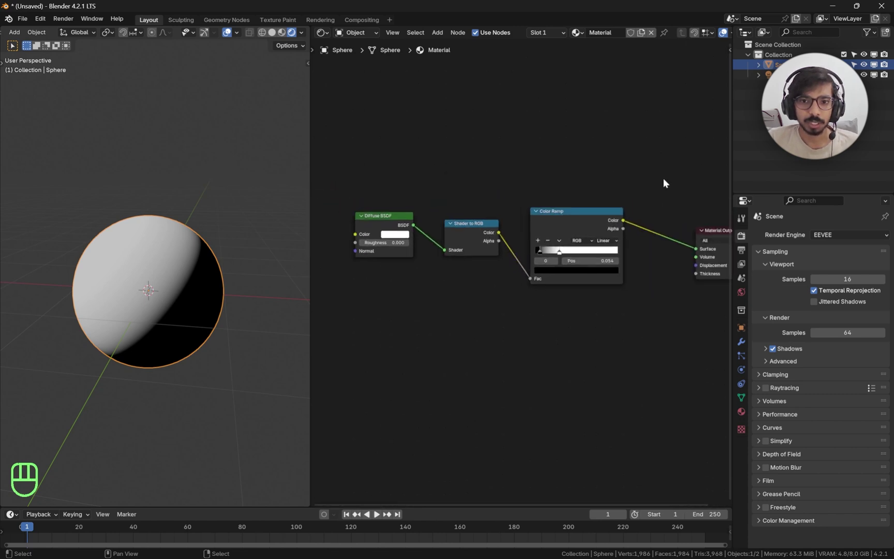
- Move the toon nodes up and send a new Wave Texture's colour straight to the output
click(663, 182)
click(587, 238)
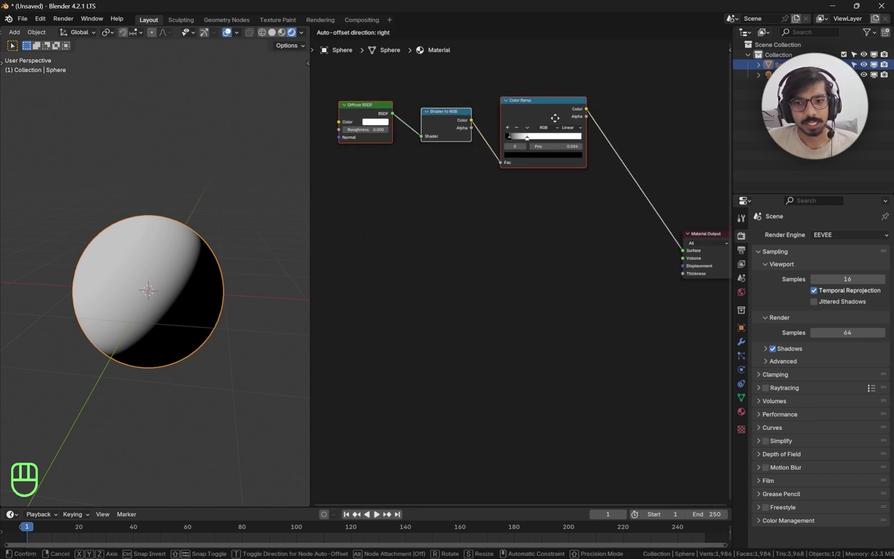
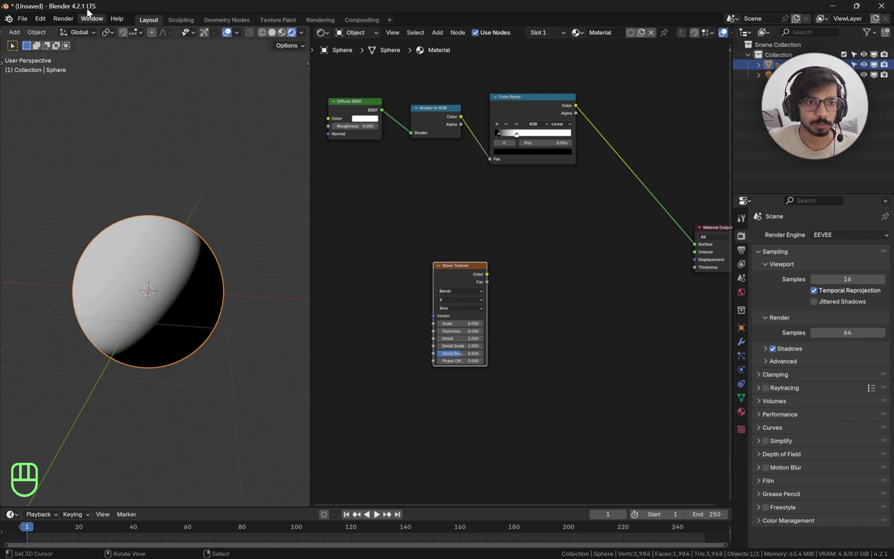
drag(51, 62, 94, 135)
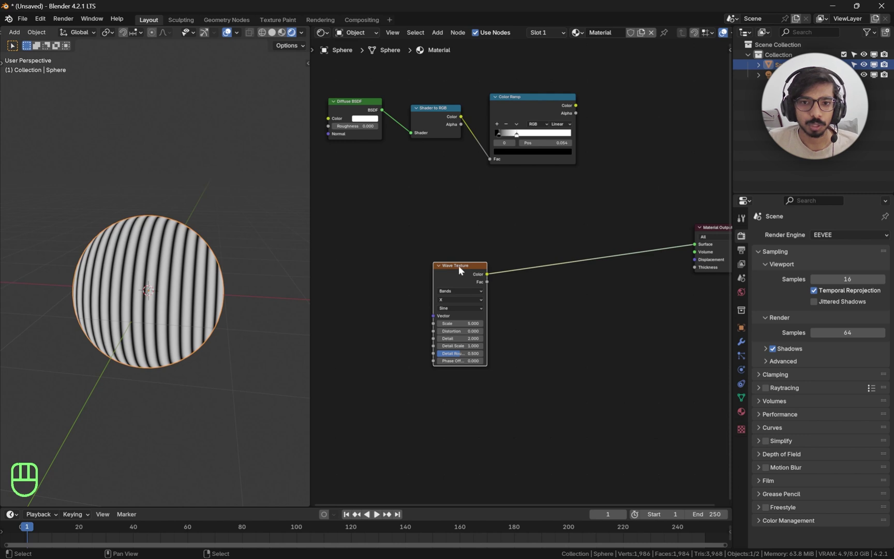
middle_click(548, 273)
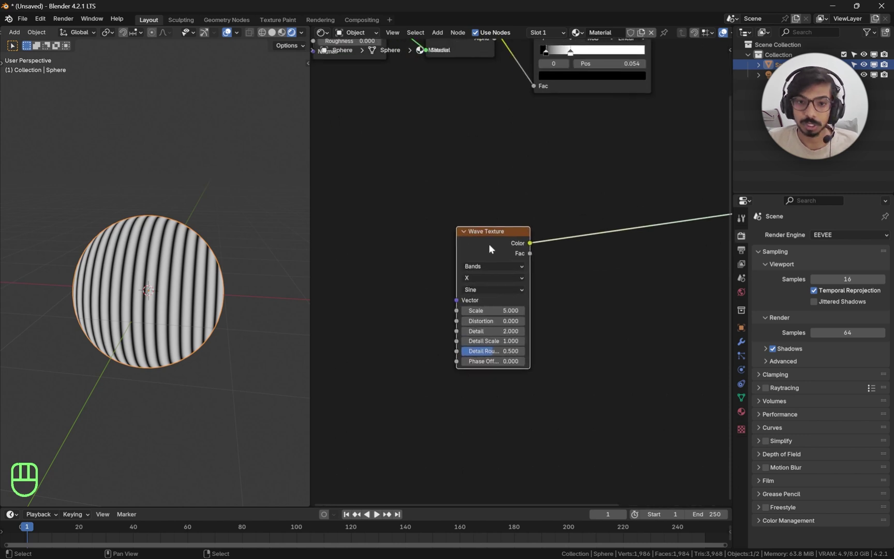
- Drive the Wave Texture from UV via Texture Coordinate and Mapping nodes (Ctrl+T)
click(492, 247)
key(ctrl+t)
click(381, 206)
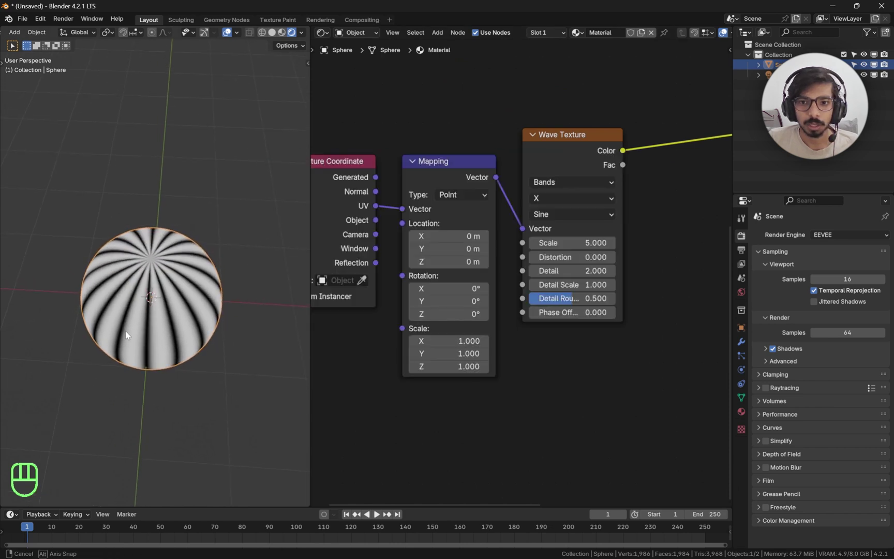
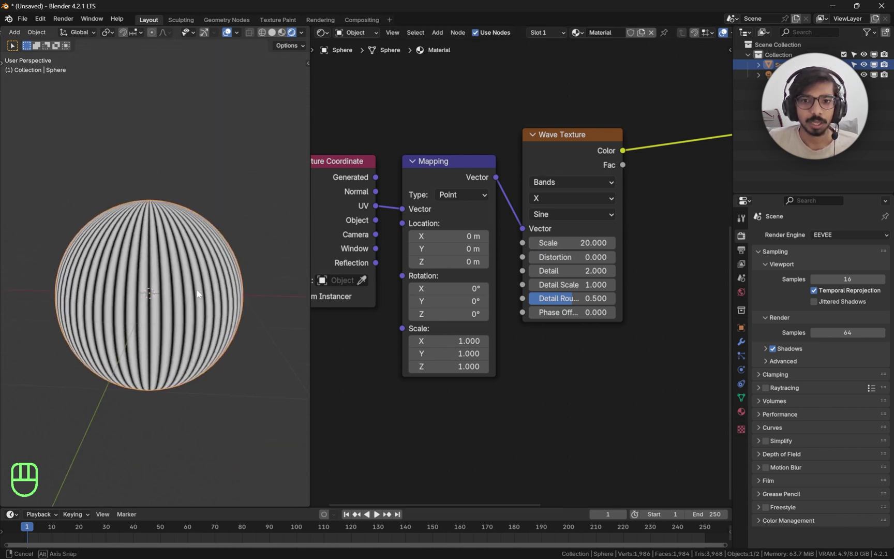
middle_click(445, 381)
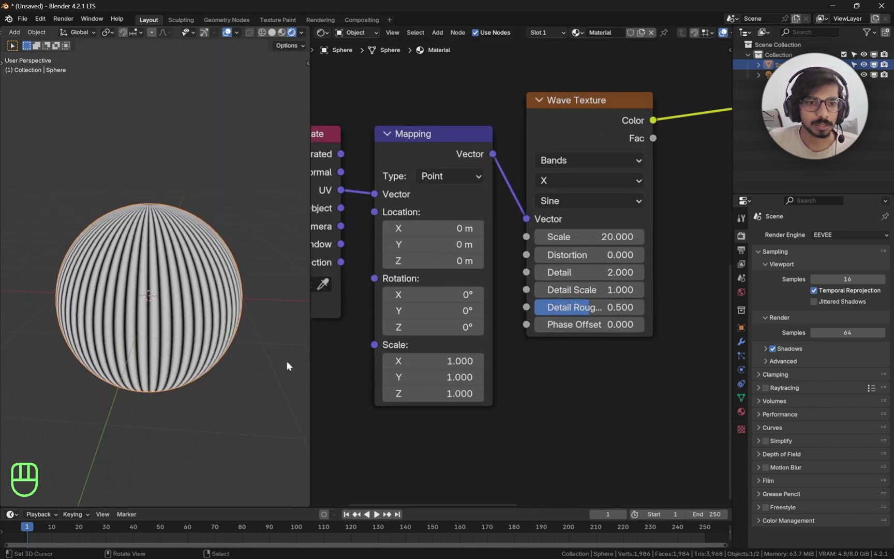
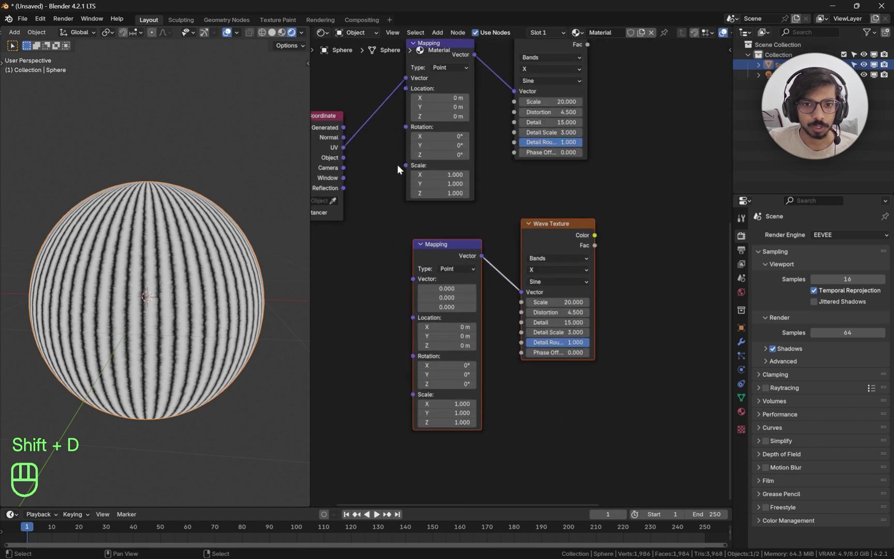
- Connect UV coordinates to the duplicated mapping of the second wave texture
drag(347, 152, 362, 171)
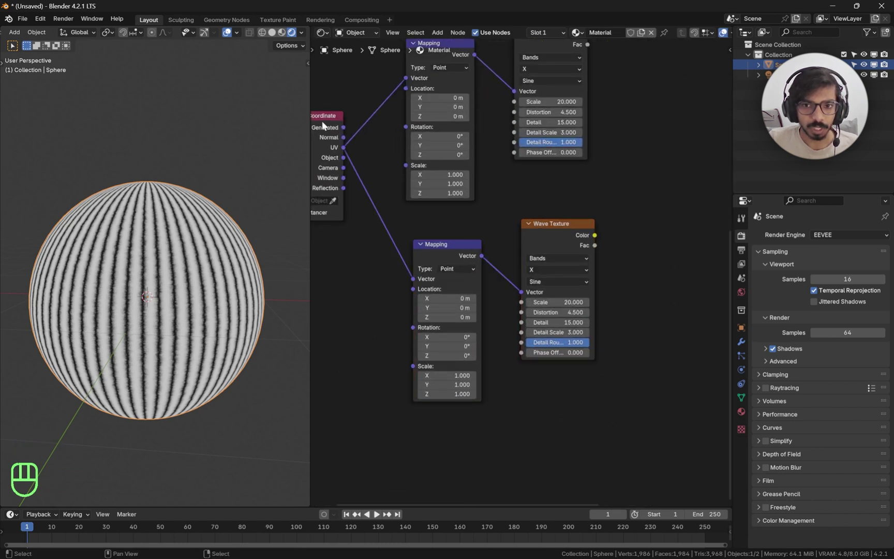
click(563, 240)
click(614, 209)
middle_click(614, 209)
right_click(615, 209)
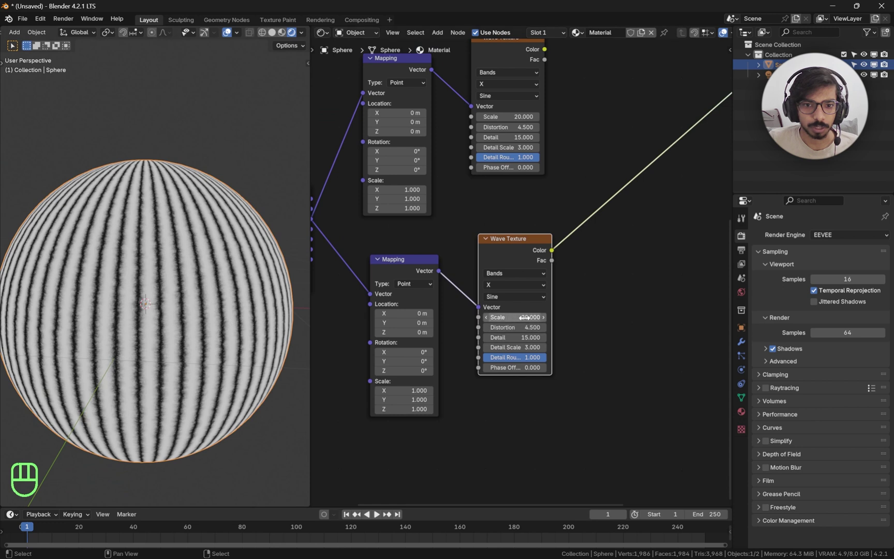
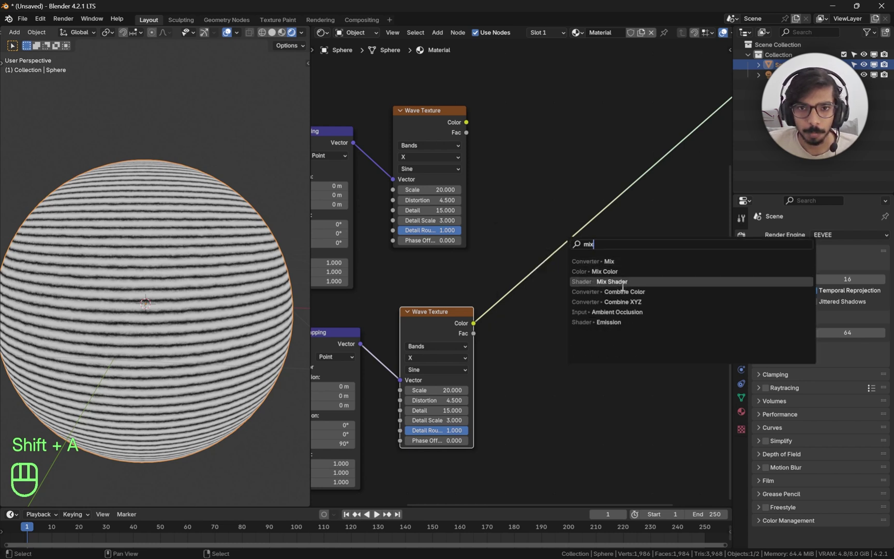
- Multiply both wave Fac outputs in a Mix node and send the crosshatch to the output
click(604, 276)
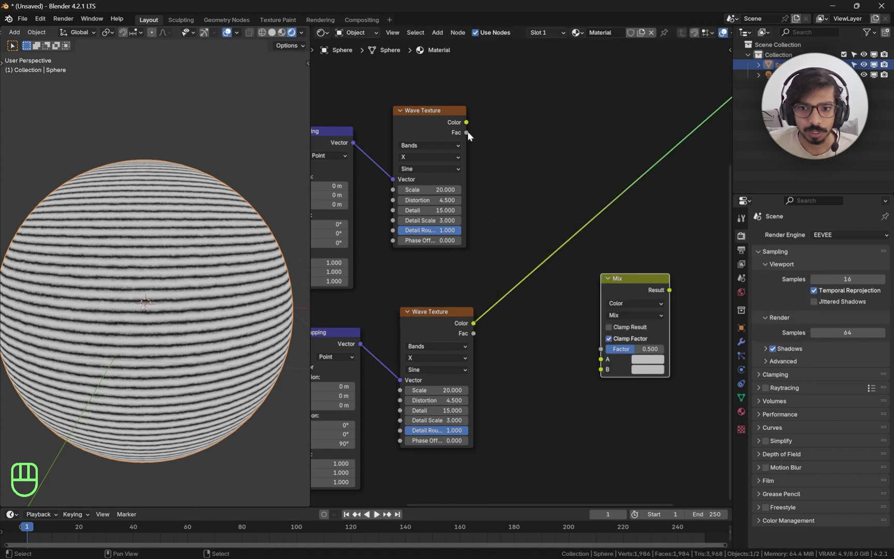
click(467, 136)
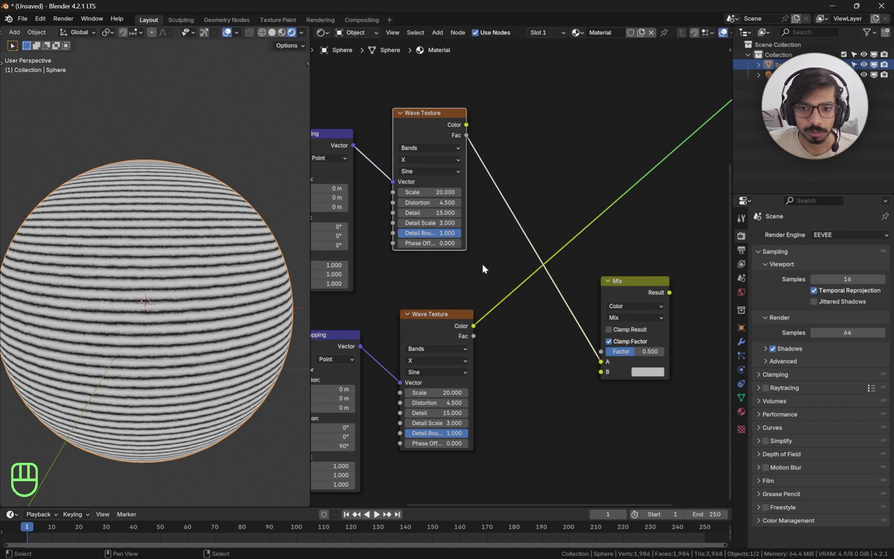
drag(479, 339, 485, 338)
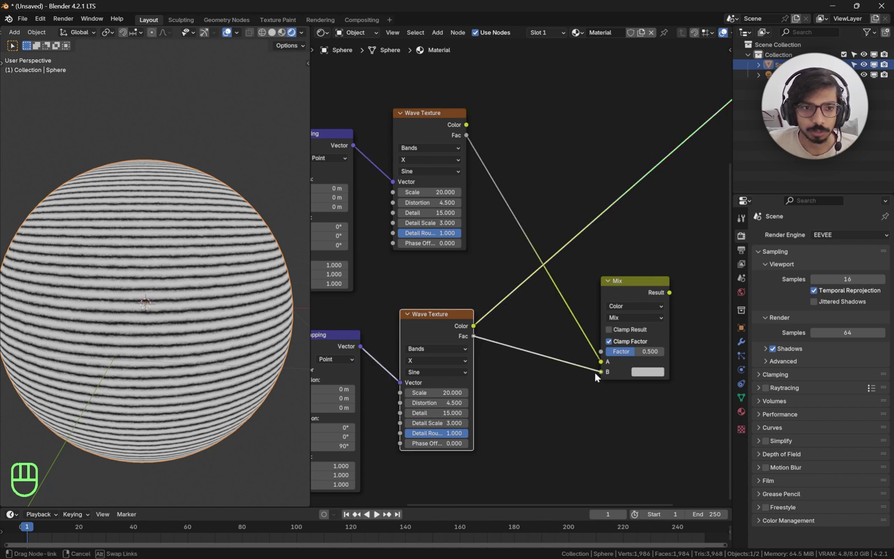
click(646, 294)
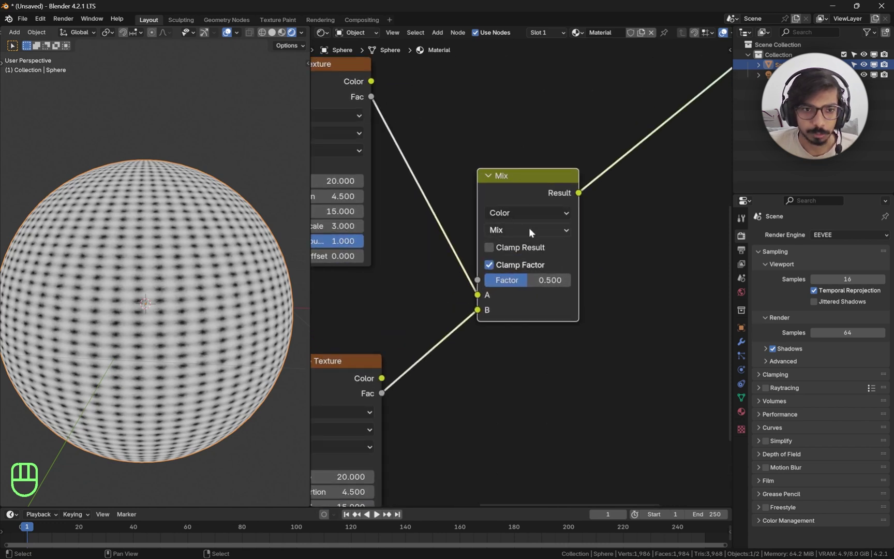
drag(531, 230, 518, 300)
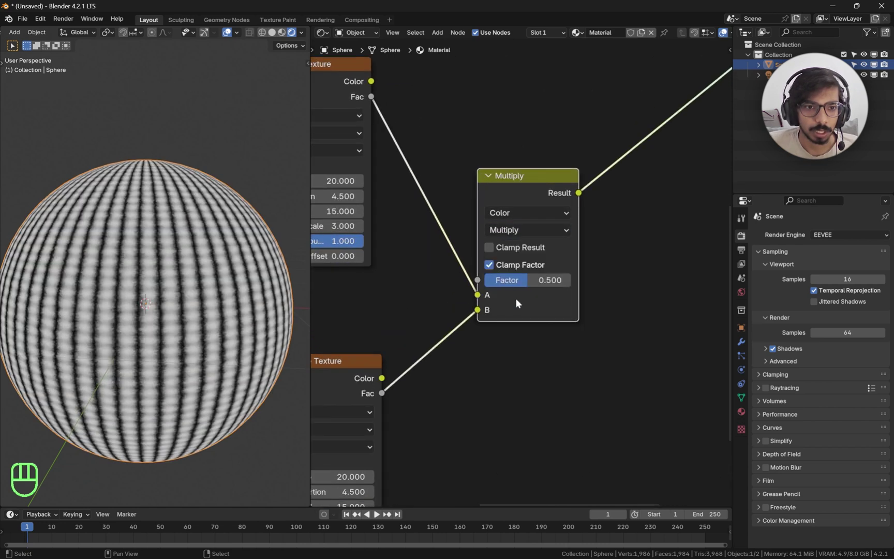
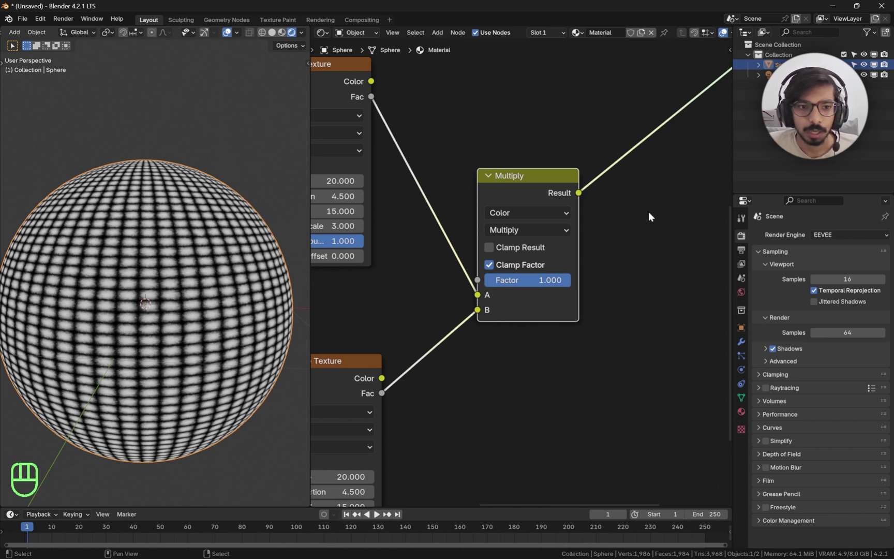
middle_click(528, 185)
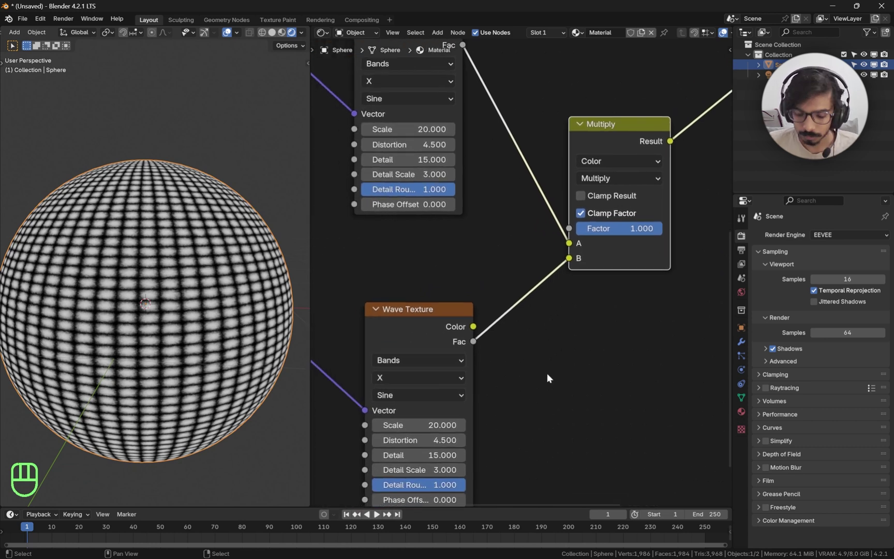
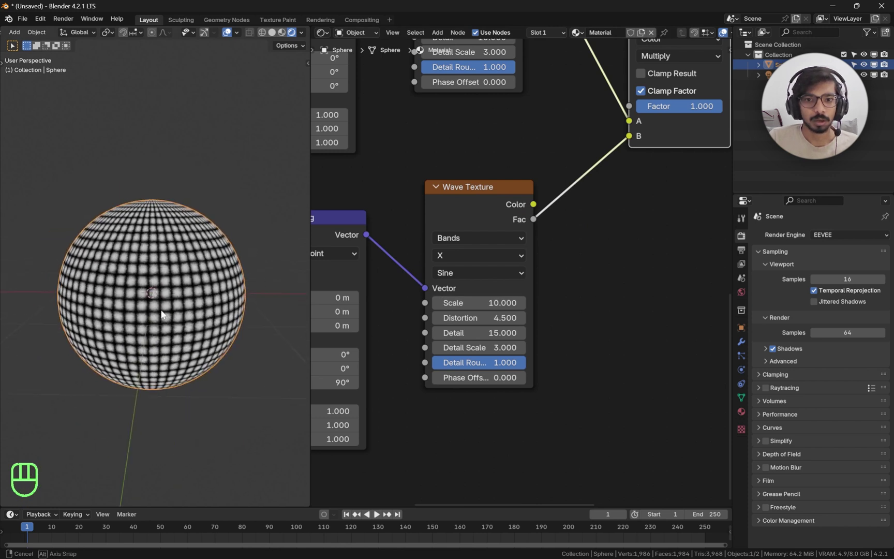
- Multiply the toon Color Ramp with the hatch grid and route the product to the surface
middle_click(617, 167)
middle_click(534, 257)
click(578, 210)
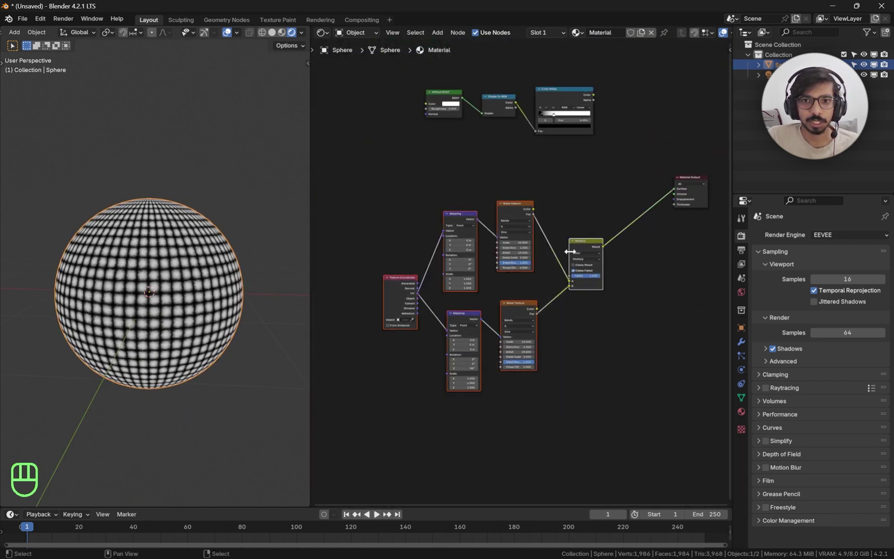
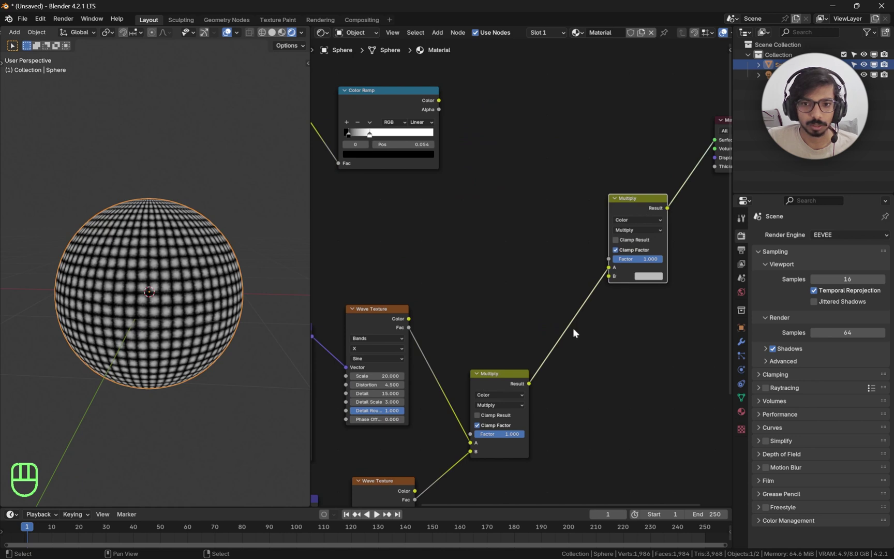
click(504, 268)
middle_click(396, 107)
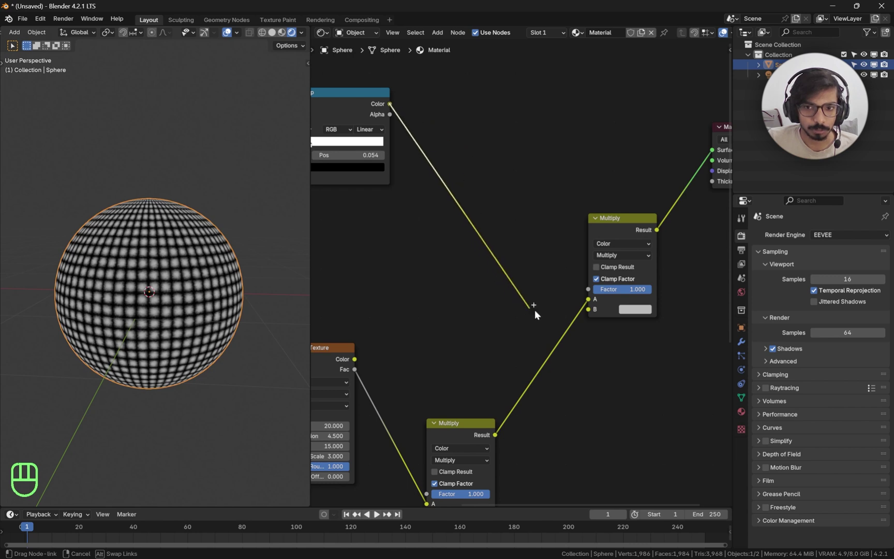
middle_click(609, 228)
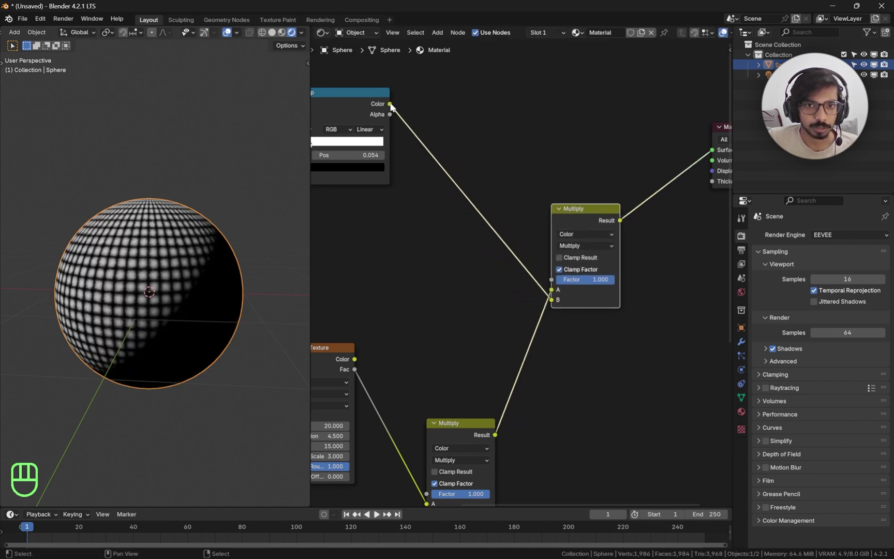
middle_click(393, 104)
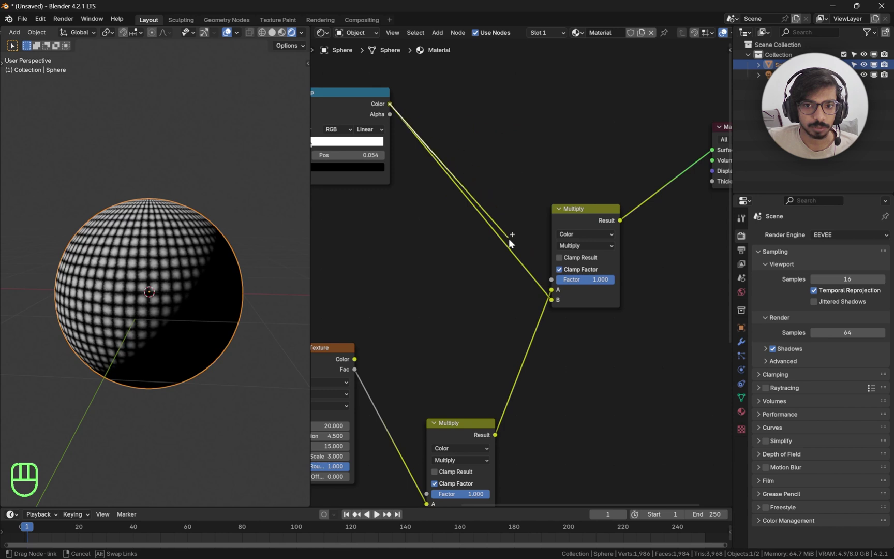
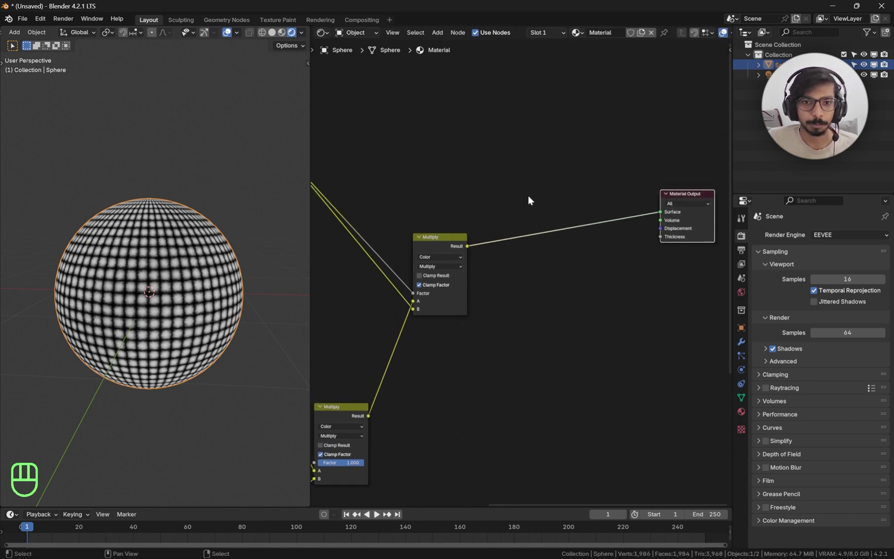
- Insert a Mix Shader before the output with the Color Ramp driving its Fac and a shader input
key(shift+a)
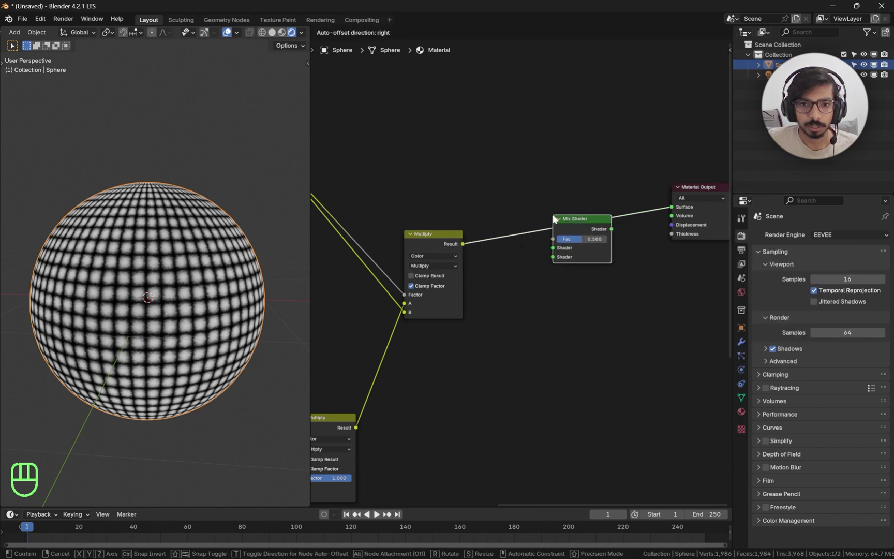
drag(491, 279, 508, 257)
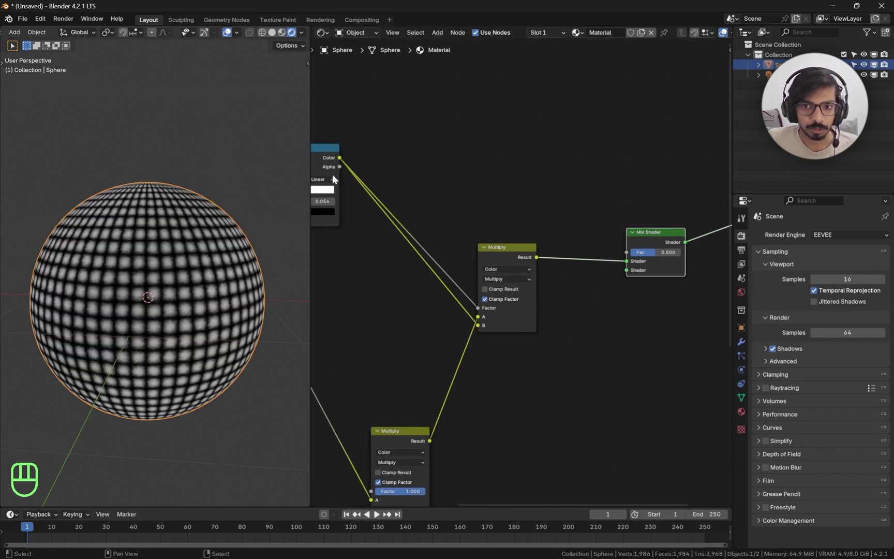
click(342, 159)
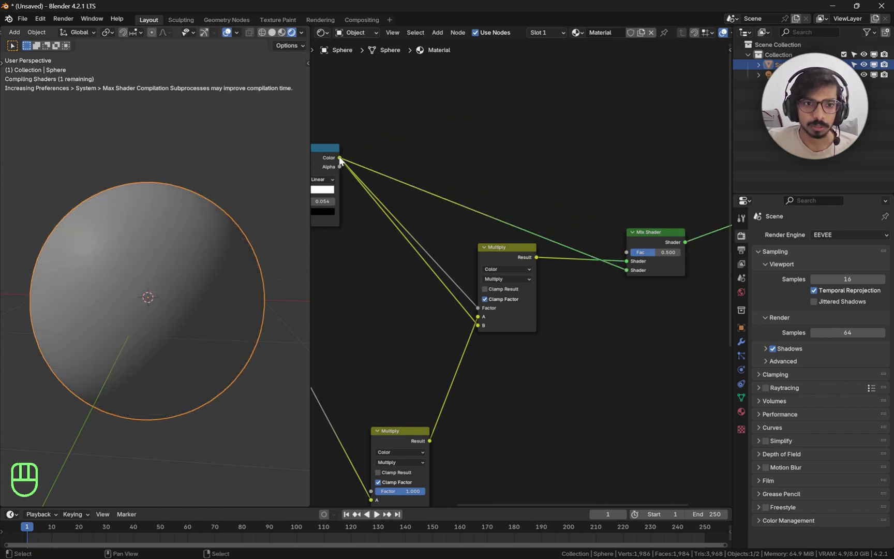
click(343, 159)
right_click(343, 160)
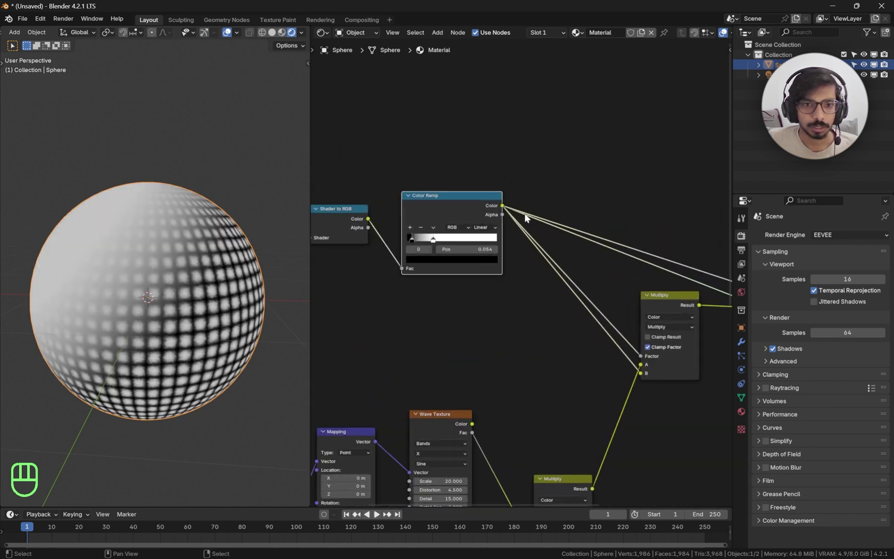
- Pull the Color Ramp stops closer together for a sharper light-to-shadow edge
middle_click(469, 206)
drag(471, 231, 446, 235)
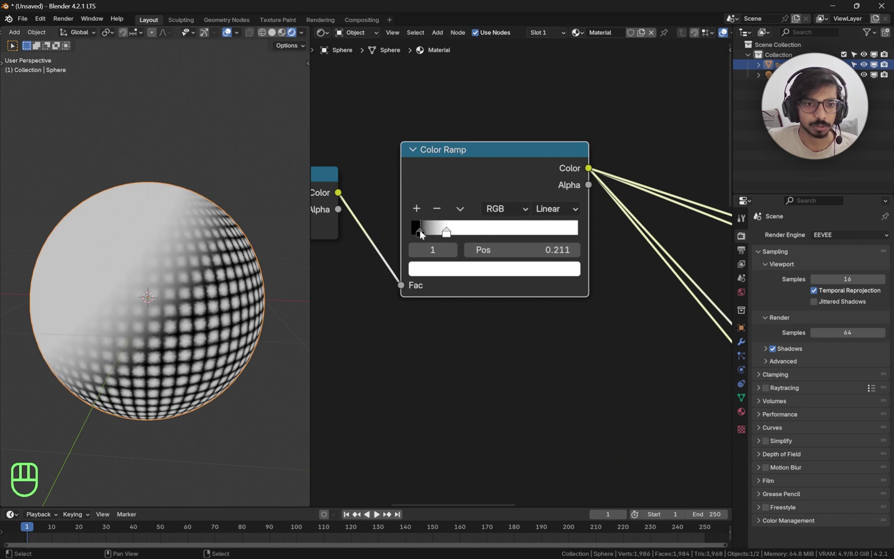
click(419, 231)
right_click(408, 231)
- Rotate the sun light about the Z axis to reposition the shadow
middle_click(411, 230)
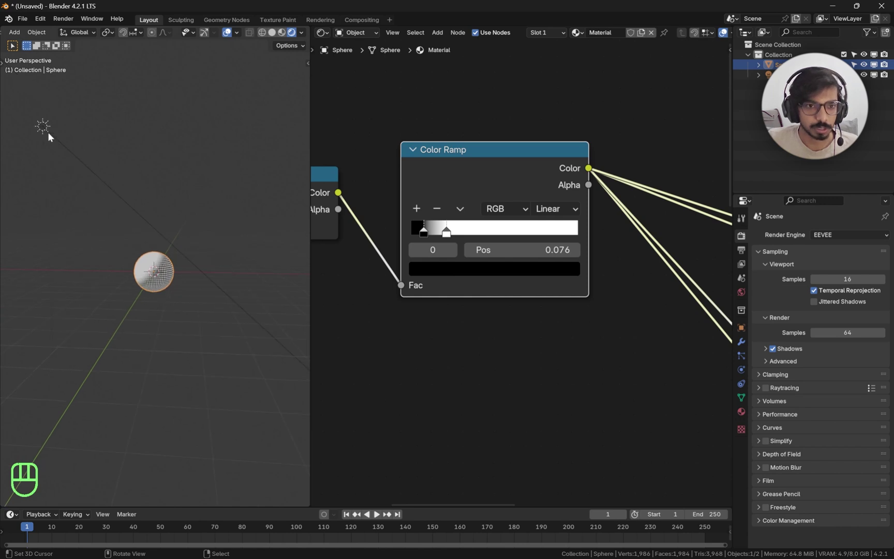
click(50, 134)
key(r)
key(z)
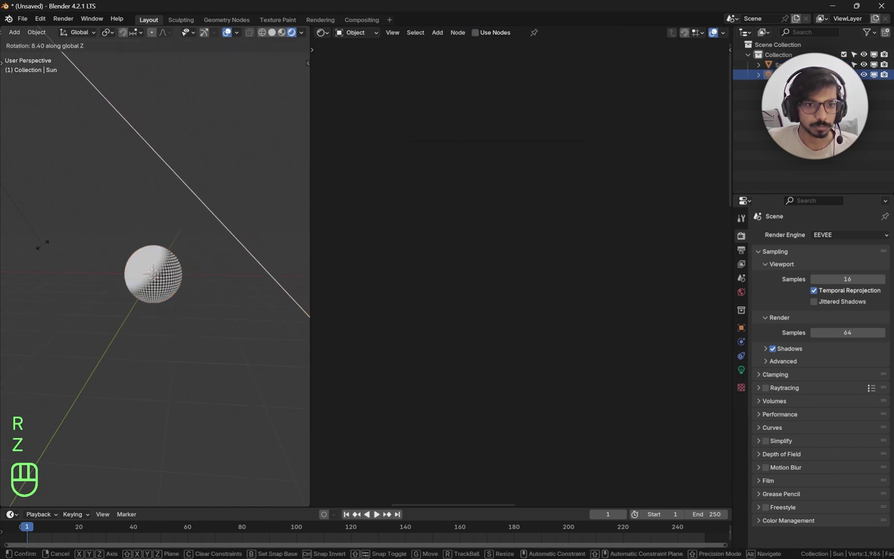
drag(223, 203, 260, 245)
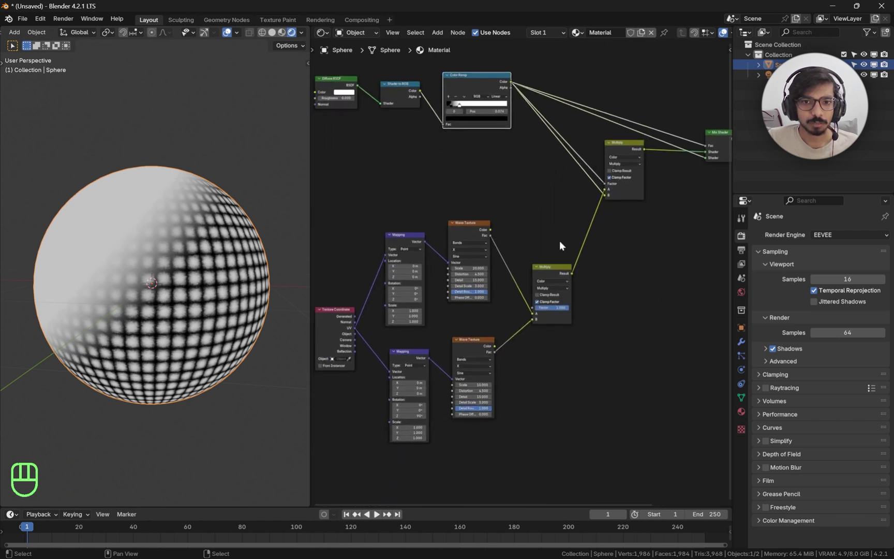
- Adjust the top mapping's Z rotation and set the lower wave texture scale to 20
middle_click(463, 240)
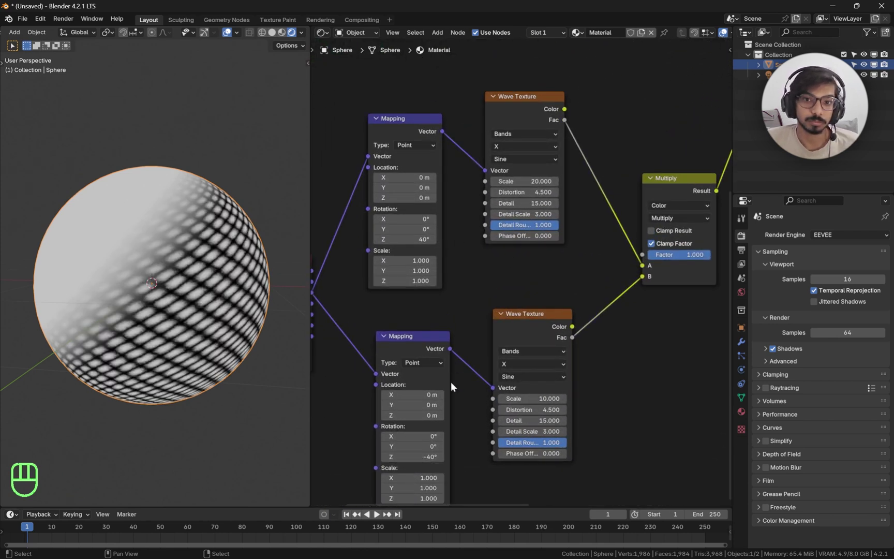
click(502, 434)
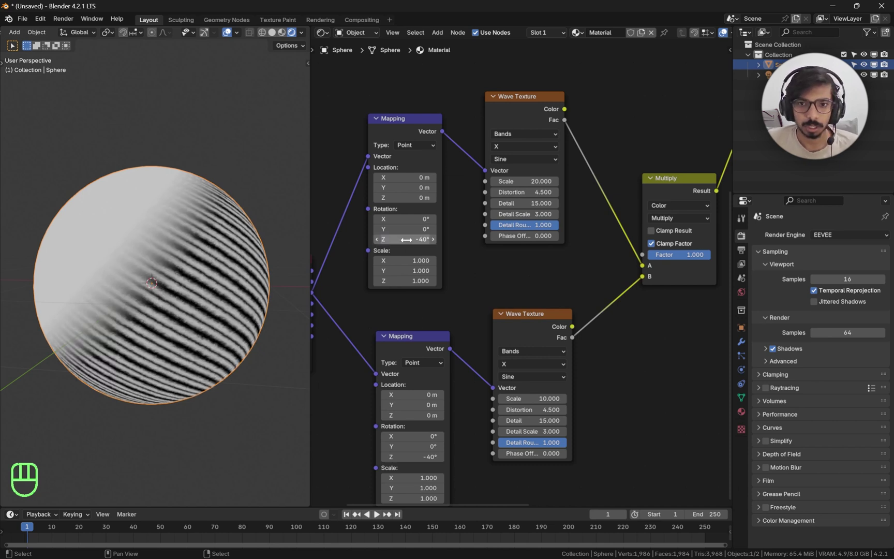
click(502, 434)
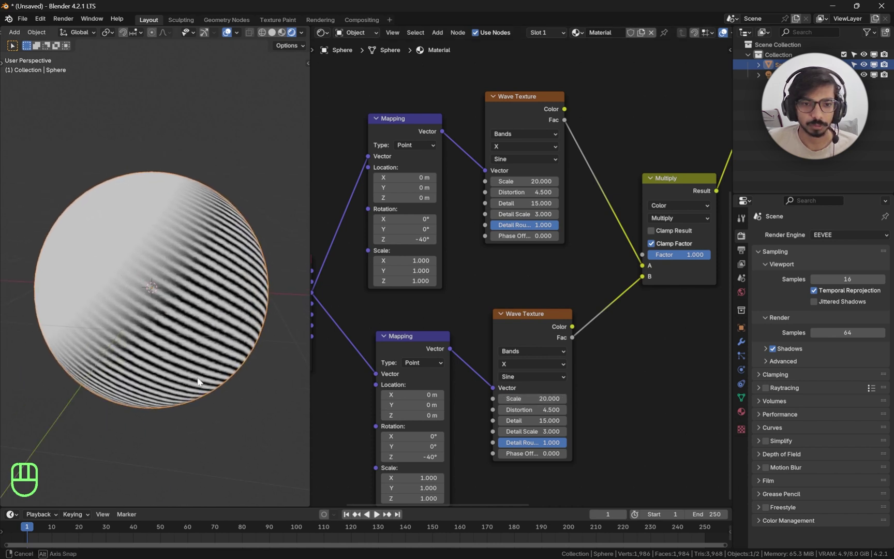
key(ctrl+x)
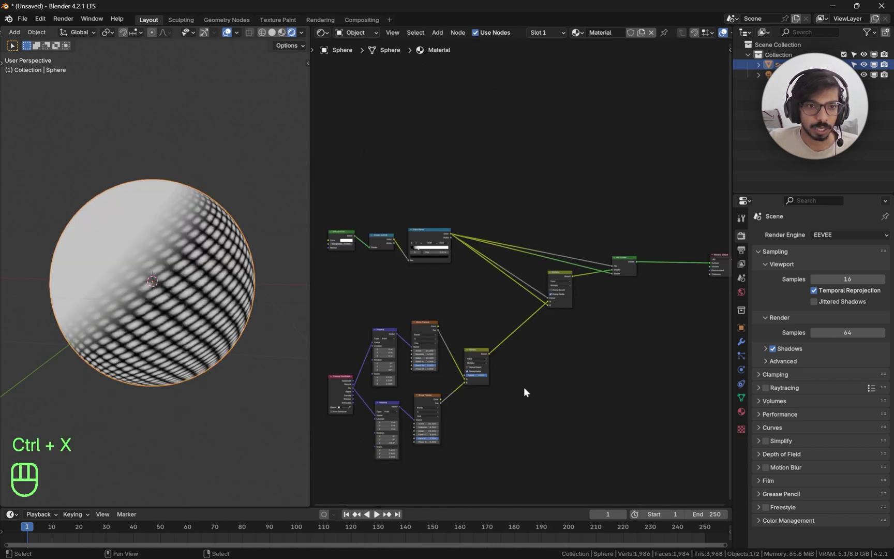
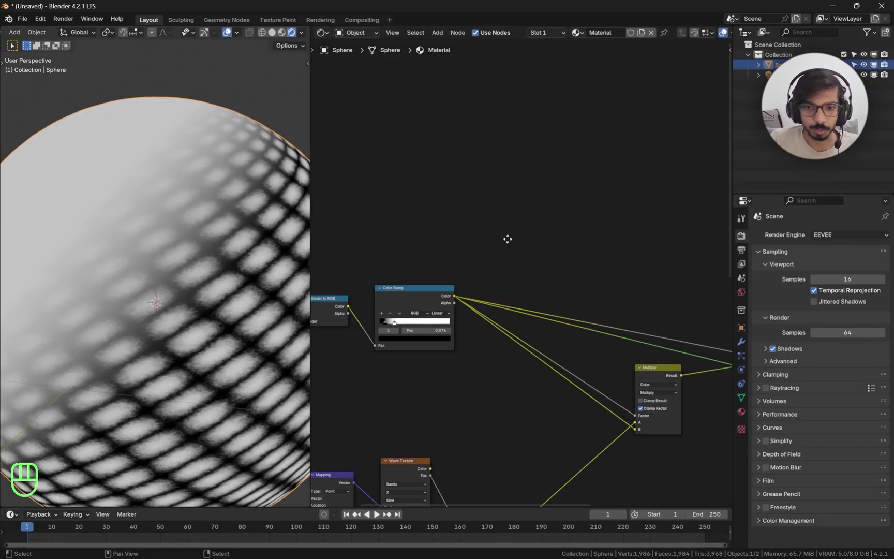
- Add a Noise Texture feeding its own Color Ramp and tighten its stops
key(shift+a)
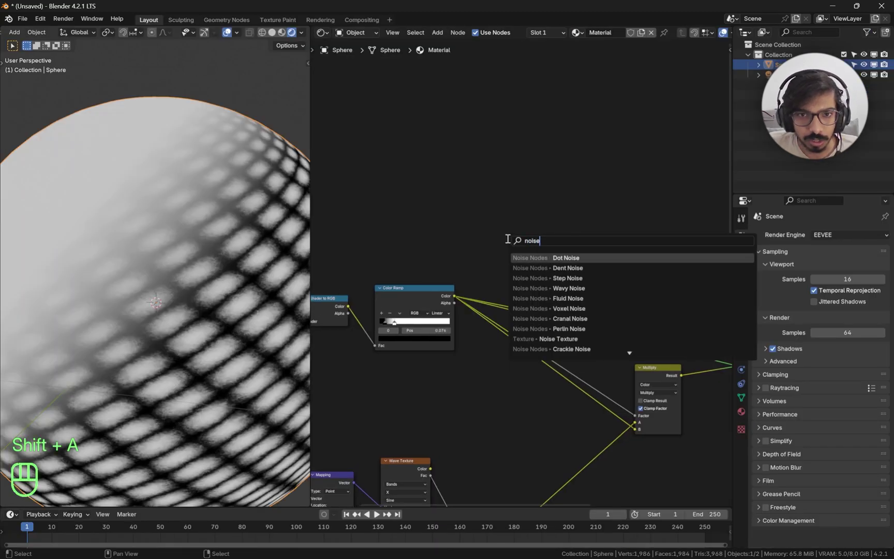
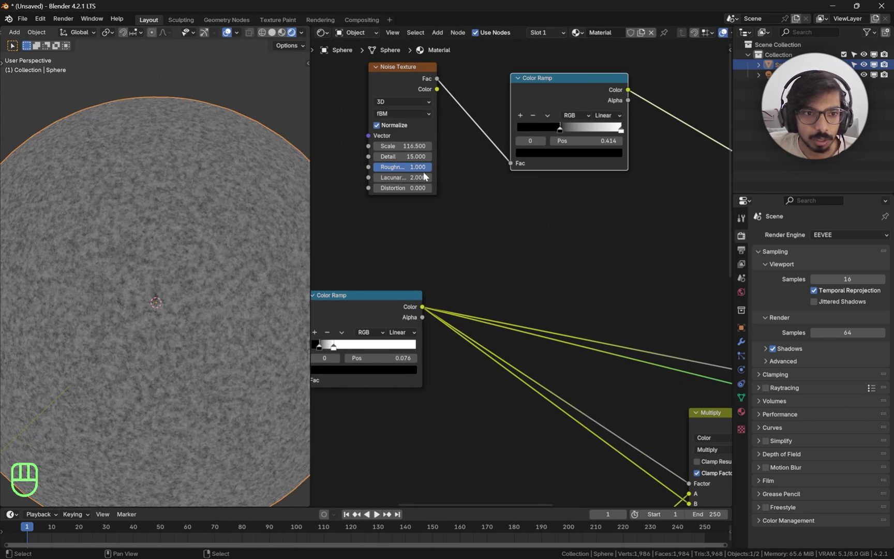
drag(620, 128, 590, 129)
double_click(573, 128)
middle_click(577, 129)
middle_click(575, 128)
double_click(575, 127)
middle_click(575, 127)
middle_click(575, 127)
middle_click(585, 194)
- Add an unconnected colour Mix node beside the noise ramp
key(shift+a)
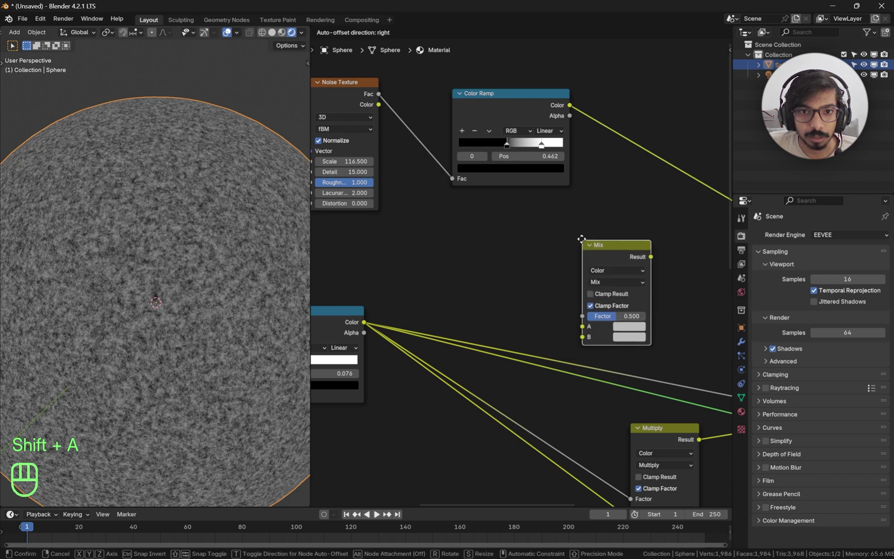
middle_click(598, 213)
middle_click(394, 119)
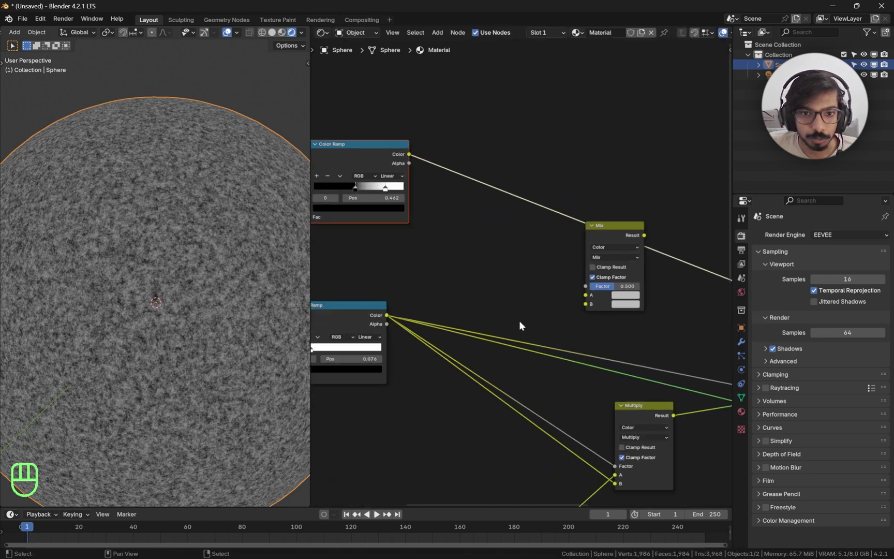
- Link the shadow and noise ramps into the Mix node and try Soft Light and Linear Light blends
drag(390, 318, 349, 251)
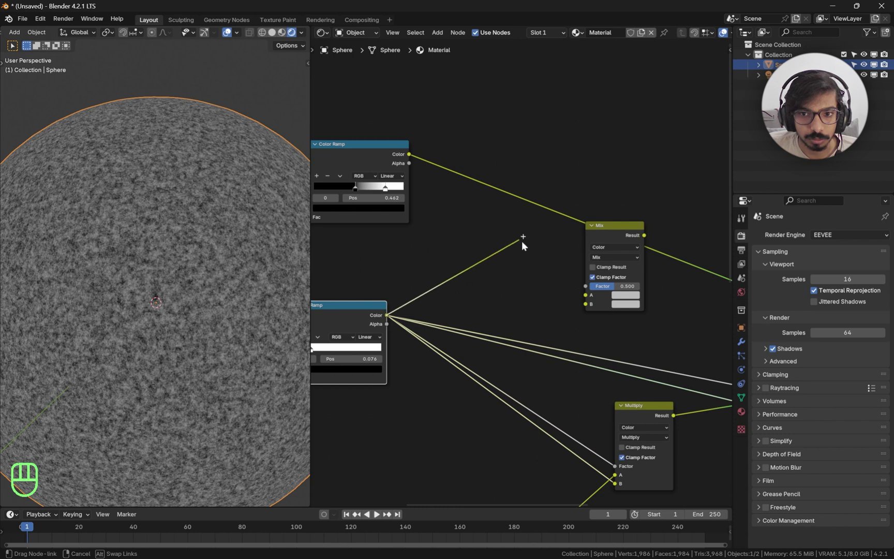
click(596, 234)
drag(401, 144, 415, 107)
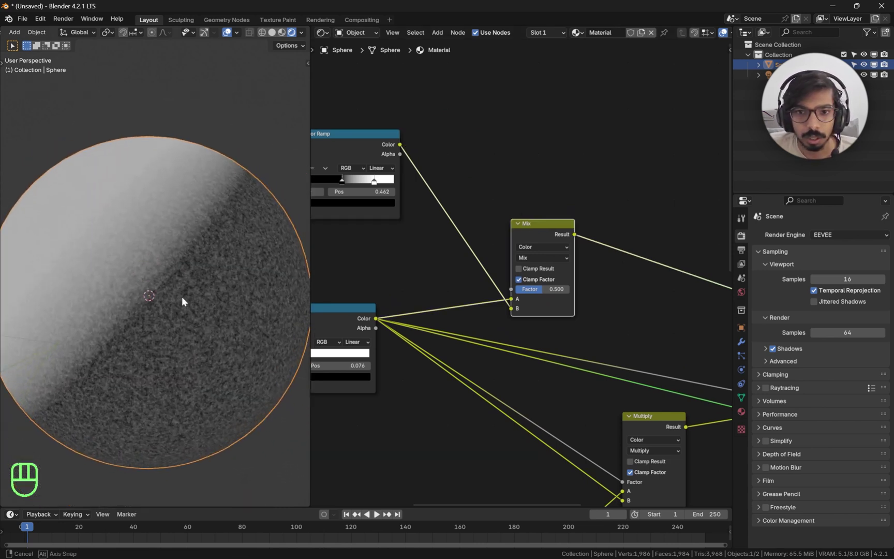
drag(552, 251, 643, 289)
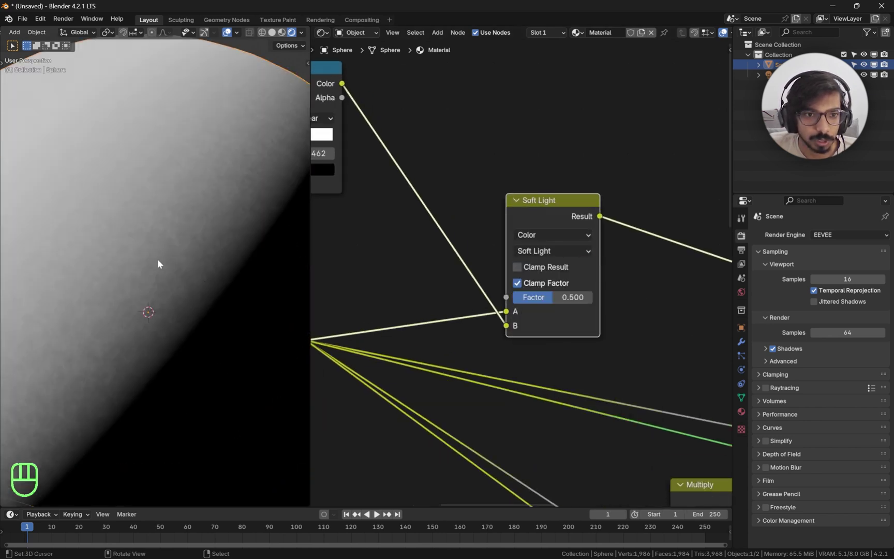
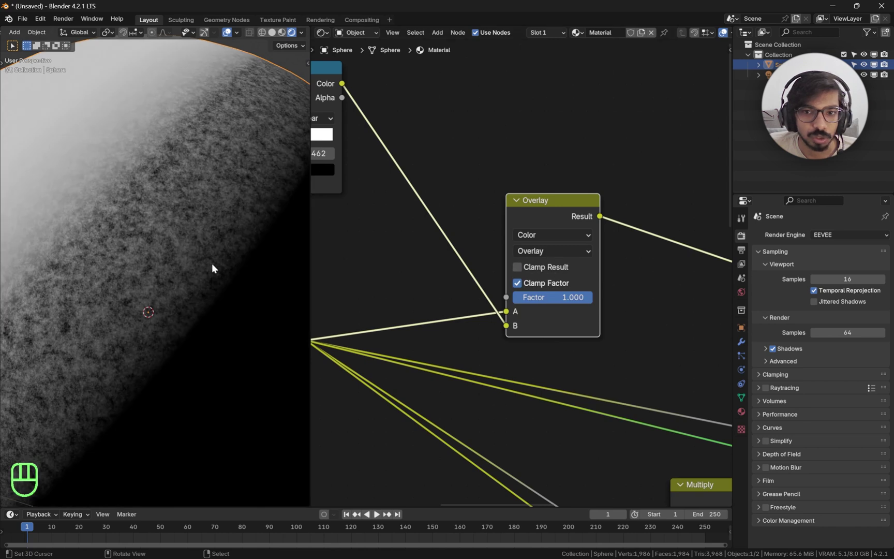
drag(554, 250, 639, 298)
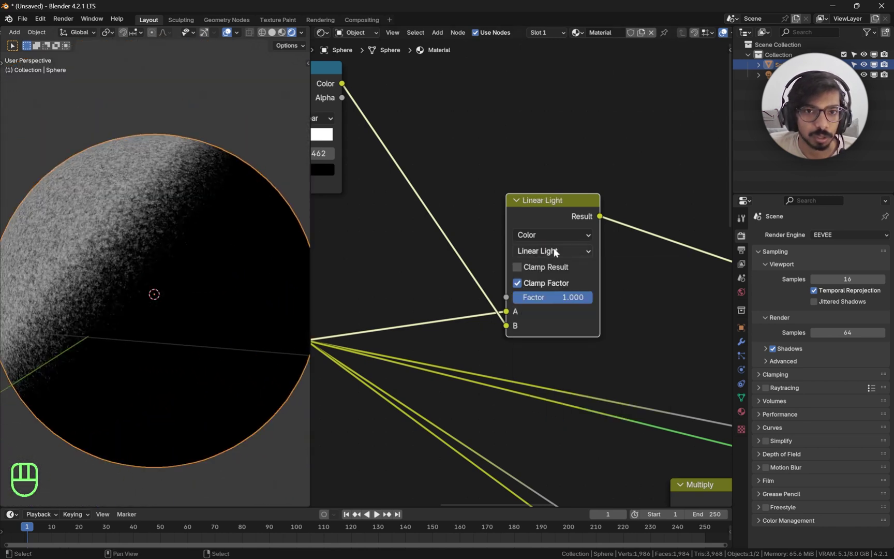
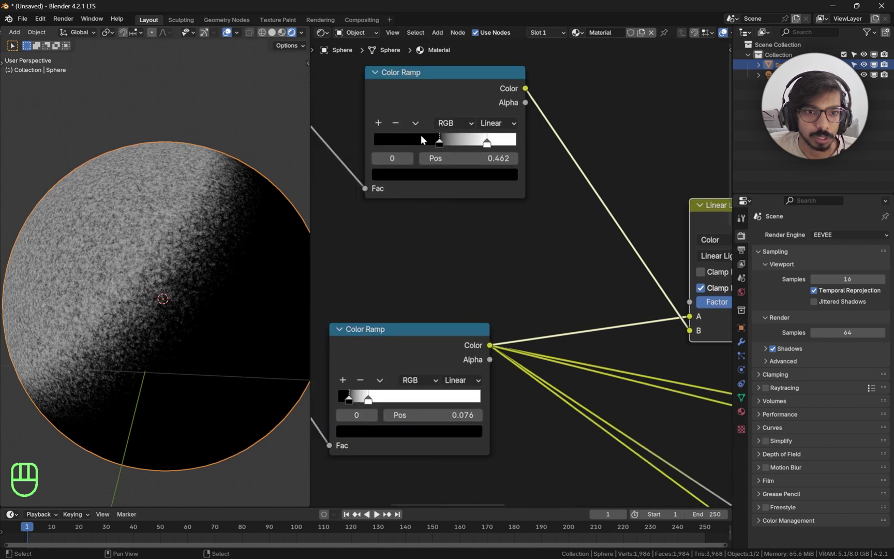
- Nudge the noise ramp's black stop and finalise both ramps into the Soft Light blend
drag(442, 143, 445, 147)
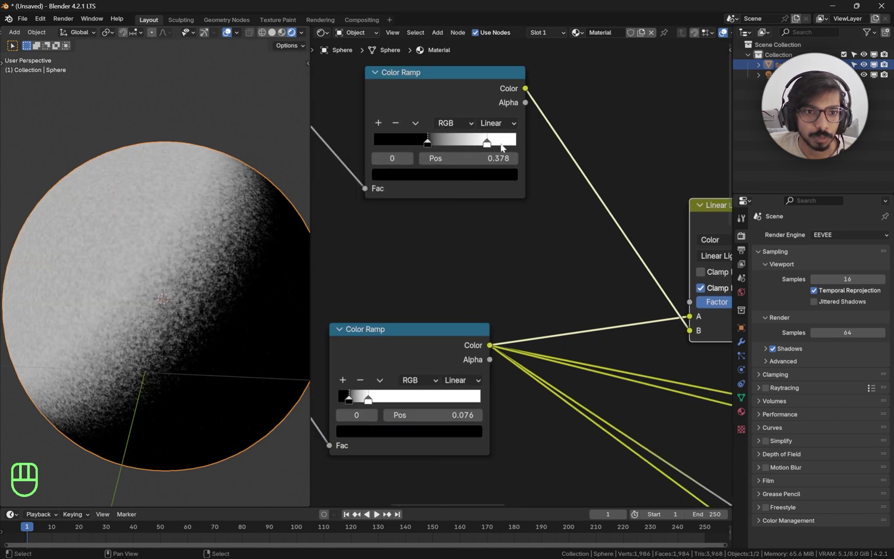
drag(485, 146, 479, 146)
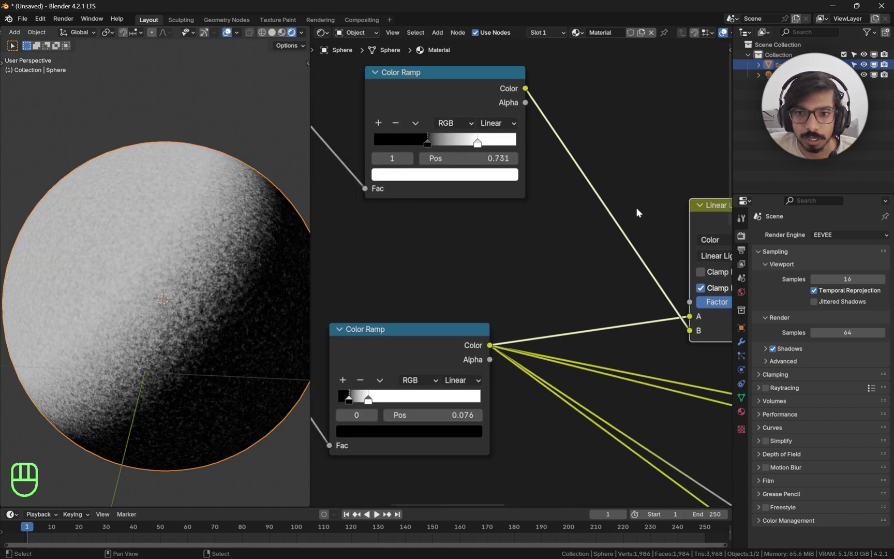
drag(616, 249, 672, 282)
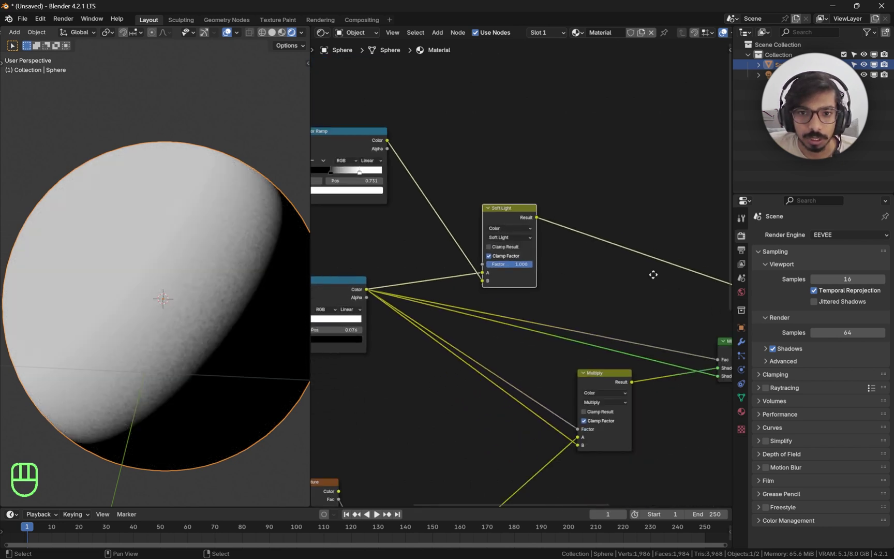
- Move the noise Color Ramp's white stop to about 0.571 to widen the bright falloff
click(491, 205)
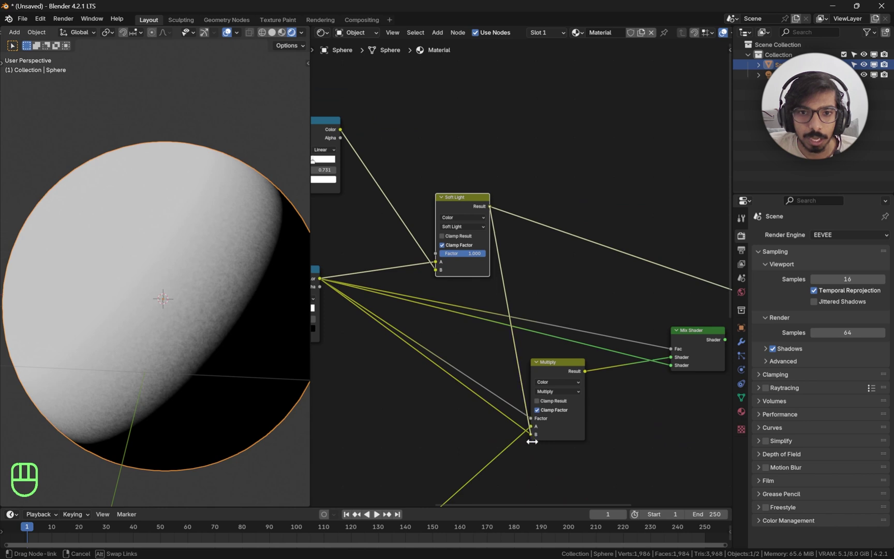
drag(426, 204, 491, 167)
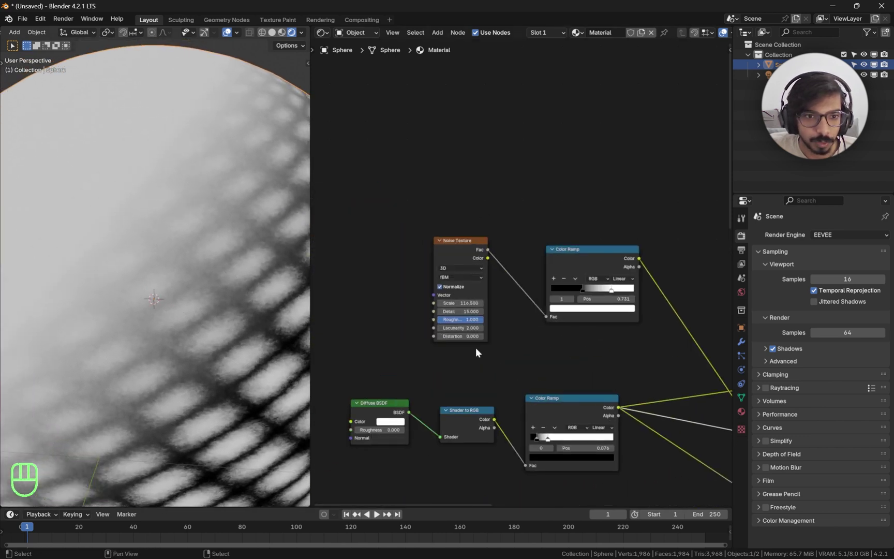
click(601, 291)
drag(598, 291, 623, 292)
drag(647, 294, 630, 294)
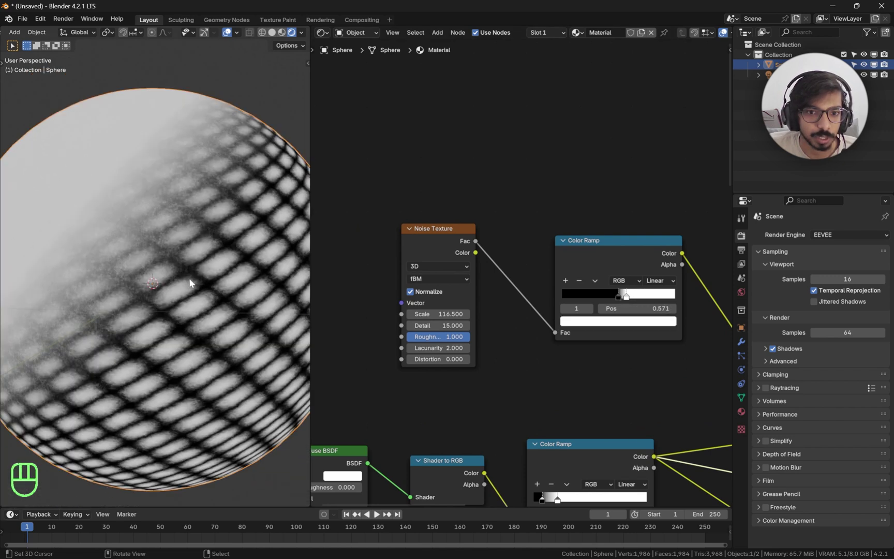
- Set the Noise Texture scale back to 116.5 and confirm the Diffuse BSDF colour stays white
click(205, 309)
click(419, 324)
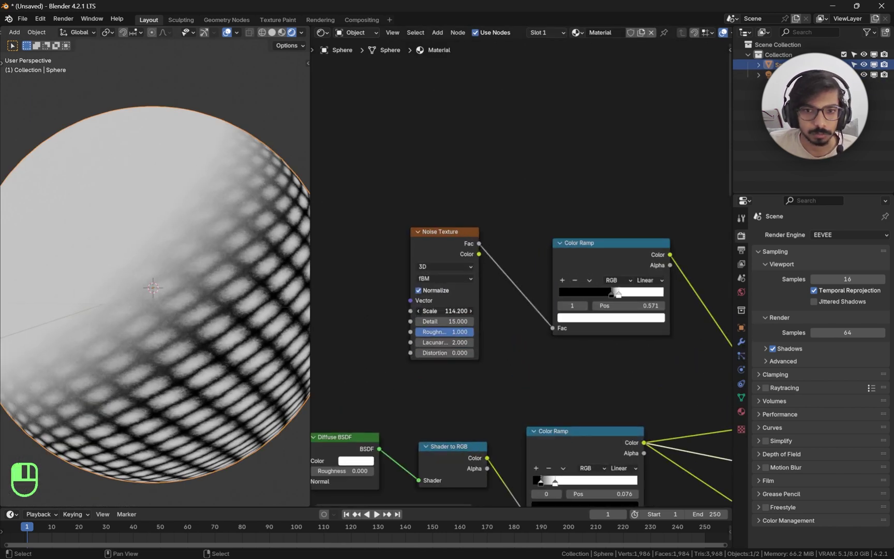
drag(611, 296, 608, 297)
click(623, 296)
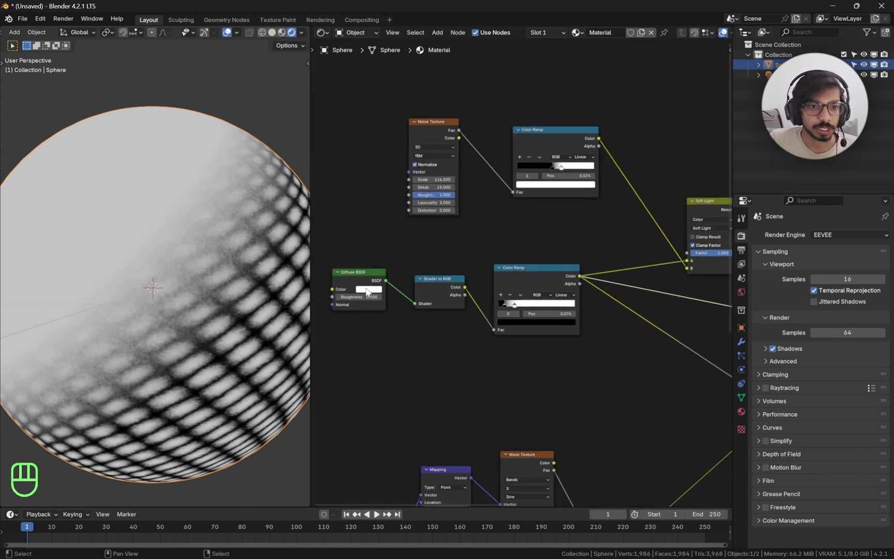
click(369, 290)
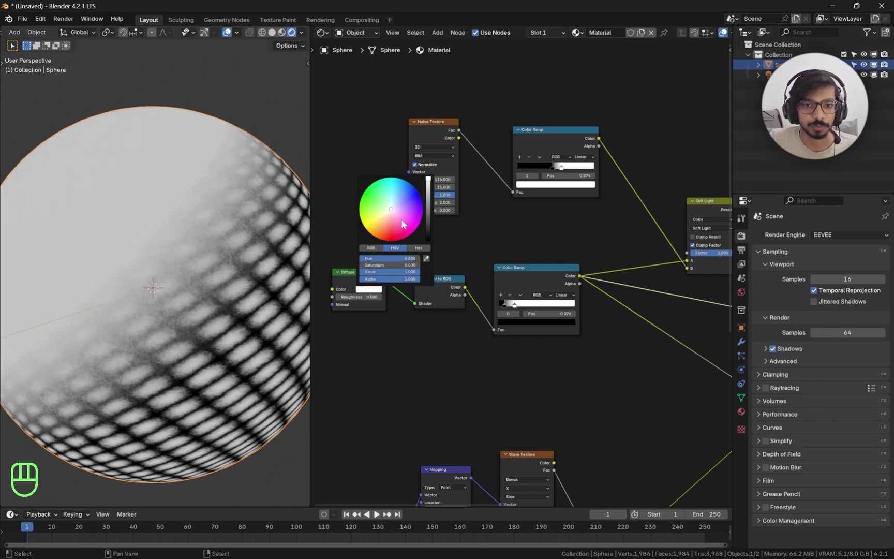
click(413, 269)
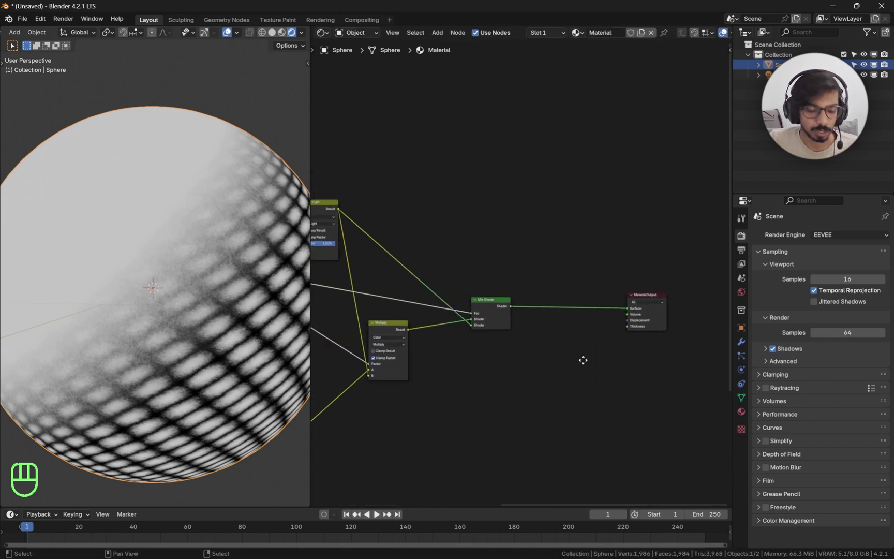
- Add Shader to RGB and Mix Color nodes before Material Output, linking the colour into the mix factor
key(shift+a)
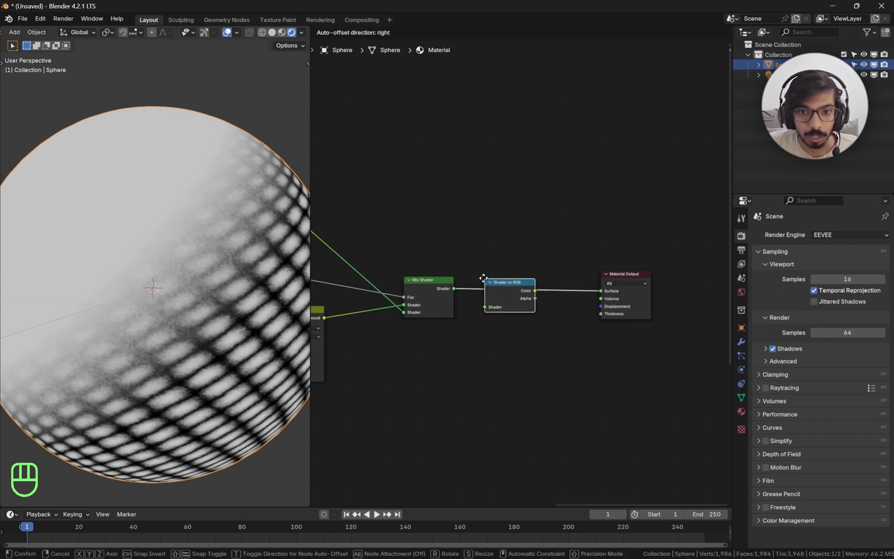
key(shift+a)
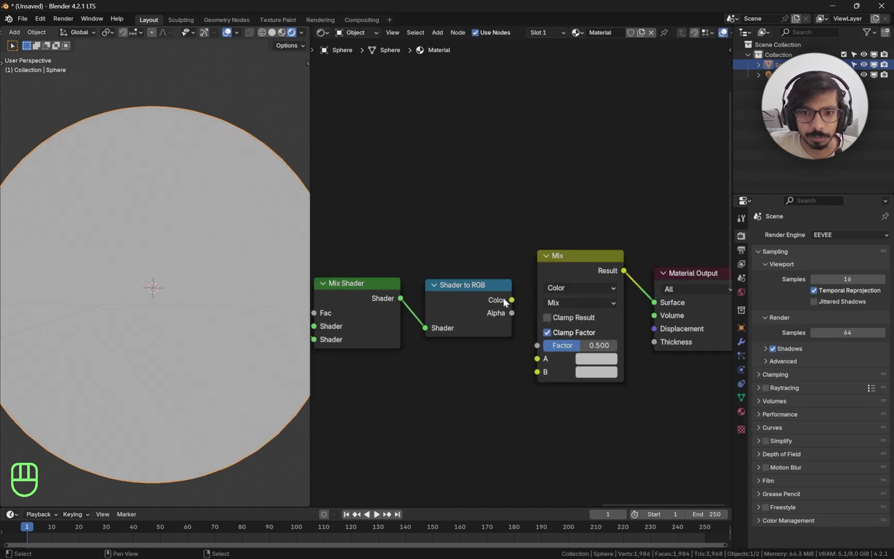
click(513, 299)
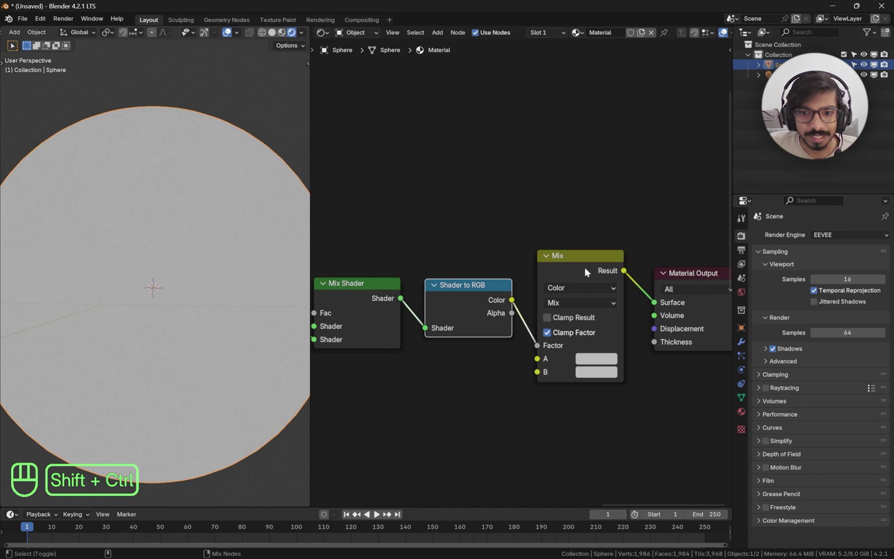
middle_click(587, 270)
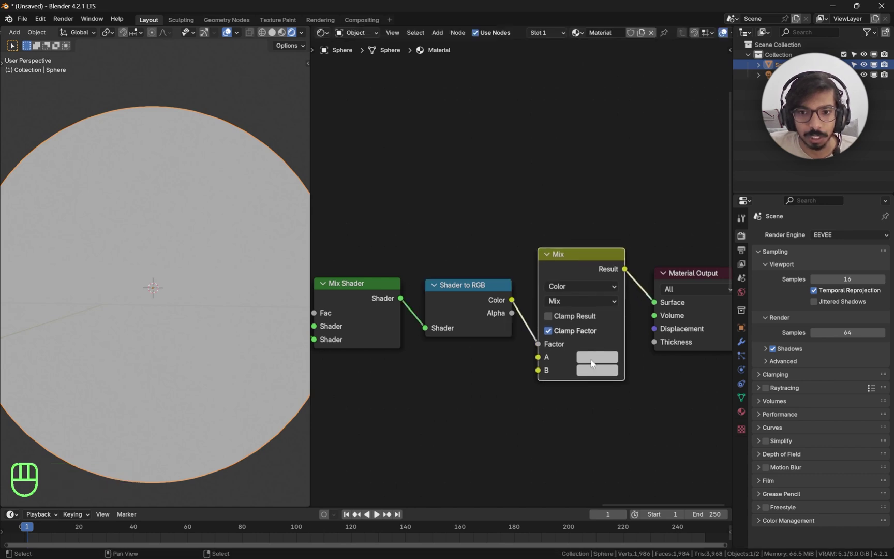
- Set the mix's second colour to yellow so the sphere is tinted with dark hatch lines
middle_click(607, 356)
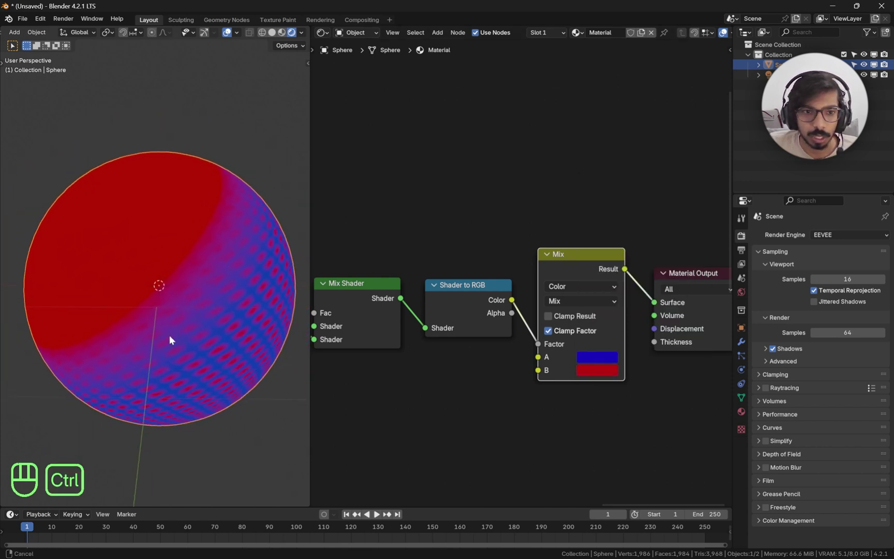
click(604, 374)
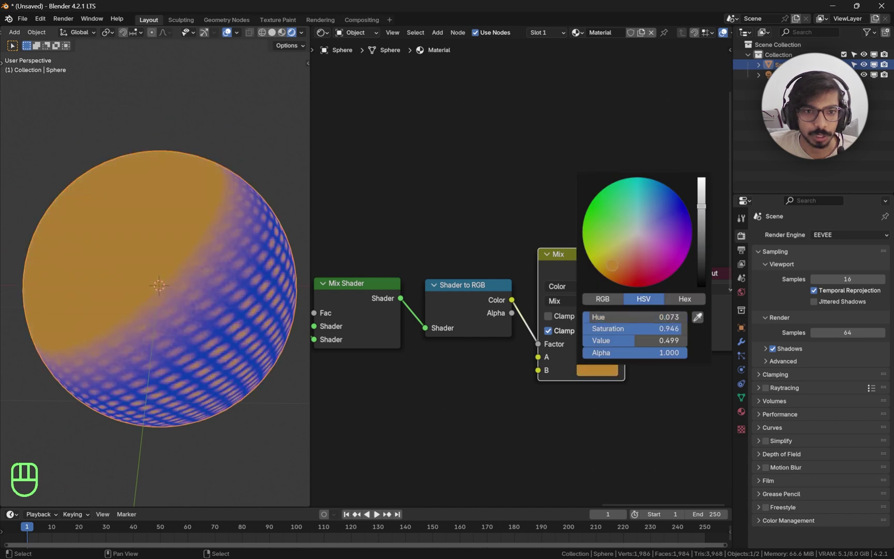
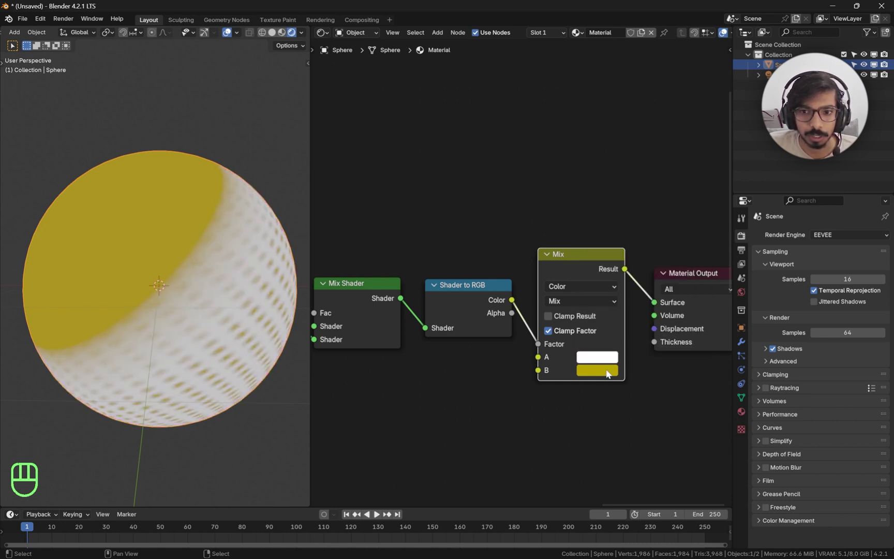
click(602, 359)
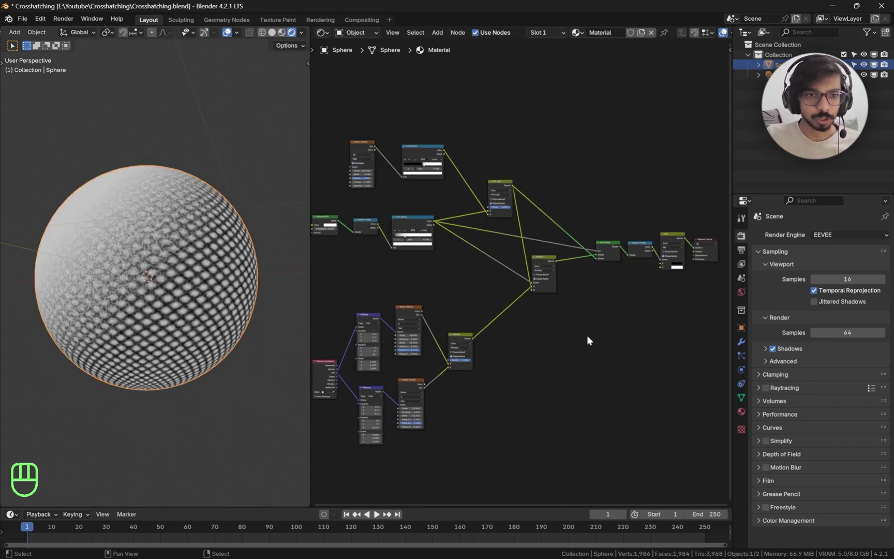
- Add a Value node and feed it into the Scale input of the hatch Mapping nodes
middle_click(609, 318)
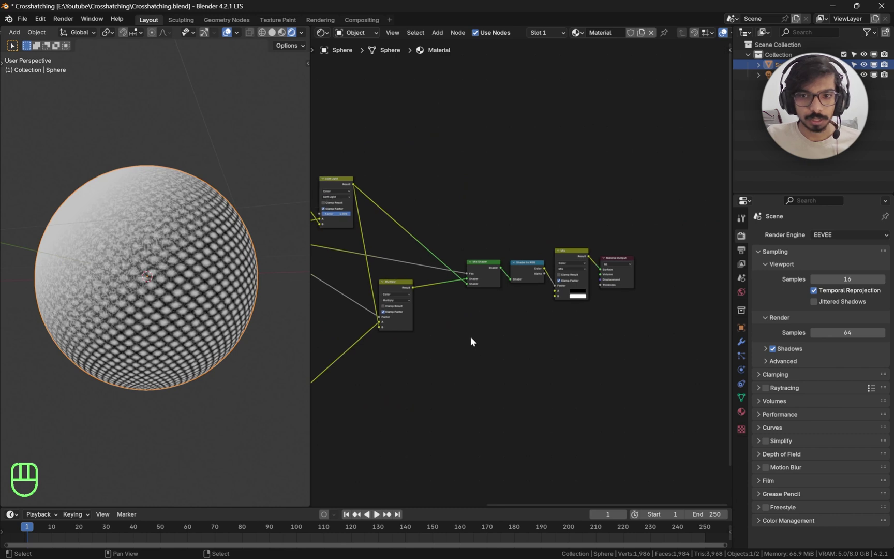
middle_click(462, 360)
key(shift+a)
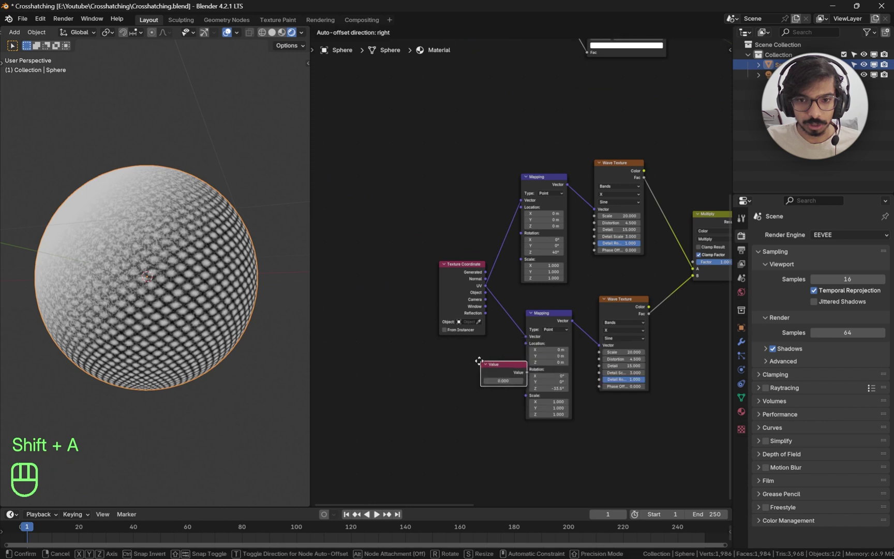
drag(446, 360, 457, 364)
drag(494, 372, 514, 302)
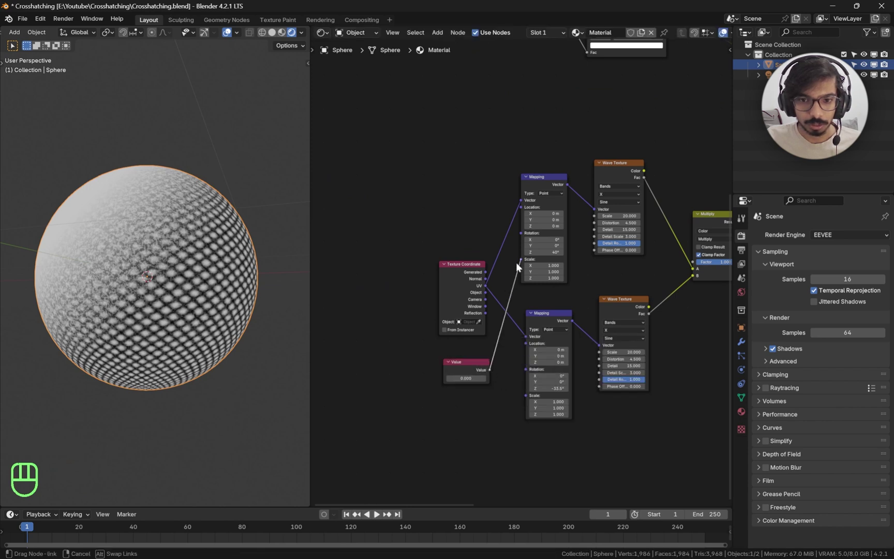
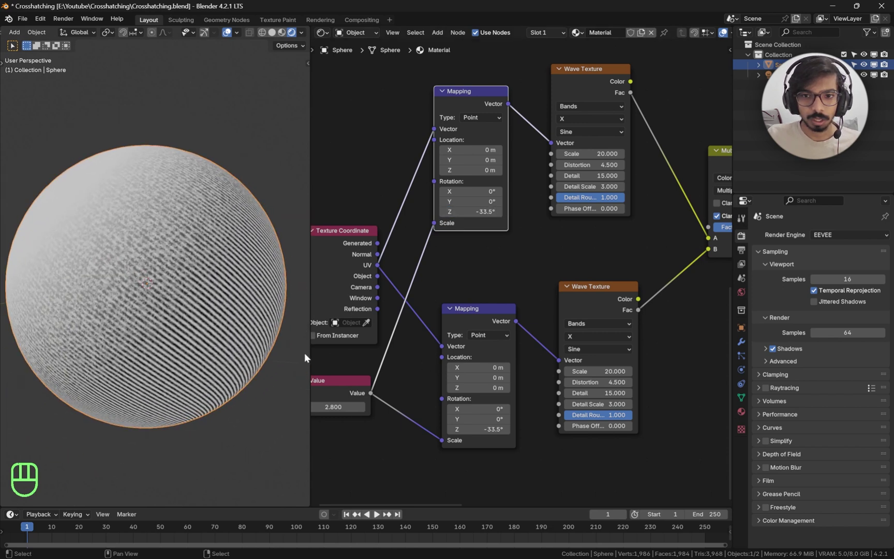
middle_click(567, 406)
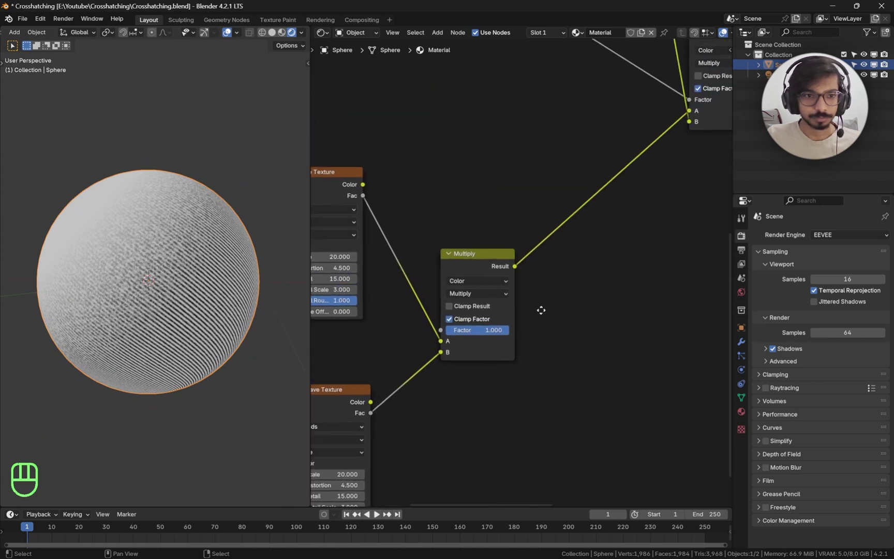
- Add a Color Ramp and insert it on the link after the hatch Multiply node
middle_click(479, 315)
key(ctrl+z)
key(shift+a)
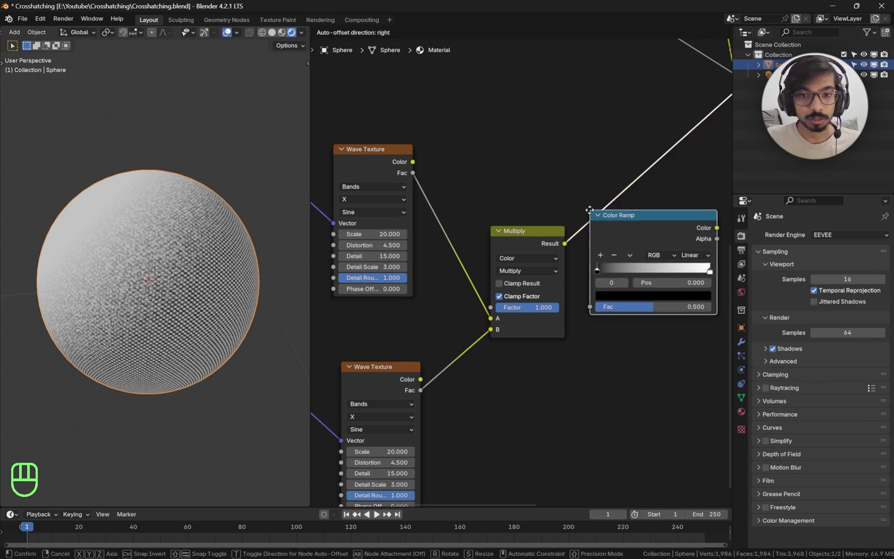
drag(593, 213, 603, 221)
drag(649, 225, 525, 298)
- Drag the new ramp's black stop to about 0.604 to sharpen the hatch line contrast
middle_click(160, 340)
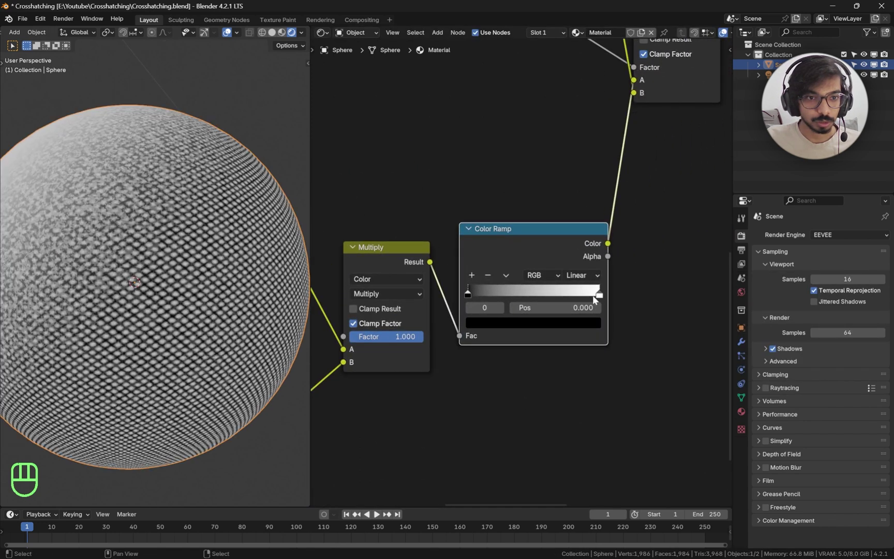
drag(593, 296, 531, 297)
drag(532, 297, 532, 295)
drag(473, 293, 544, 305)
middle_click(552, 295)
click(559, 297)
click(544, 297)
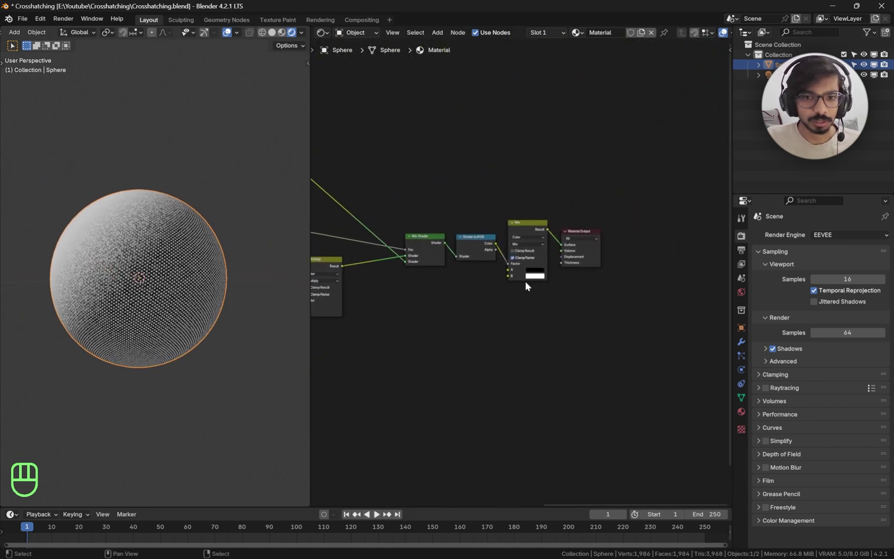
- Raise the Noise Texture roughness to 1.0 with scale 424 for very fine, even hatching dots
middle_click(538, 265)
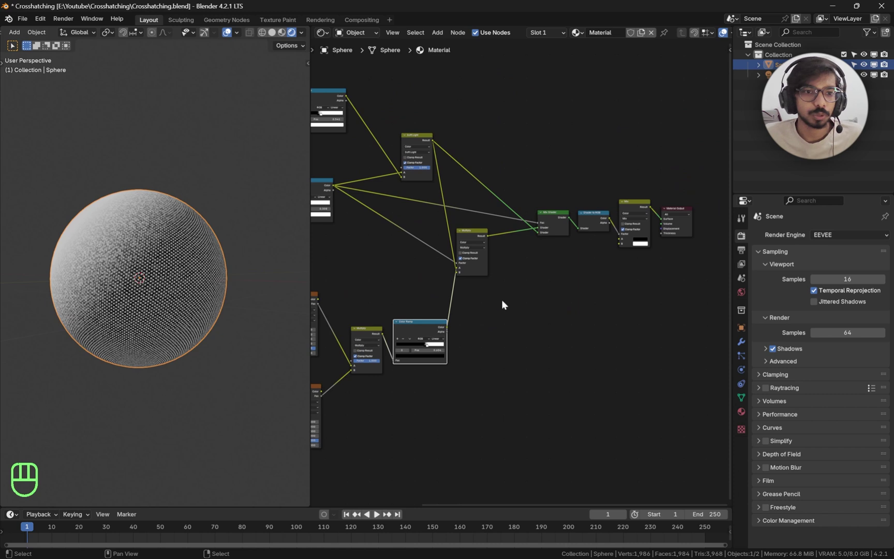
middle_click(520, 148)
middle_click(400, 245)
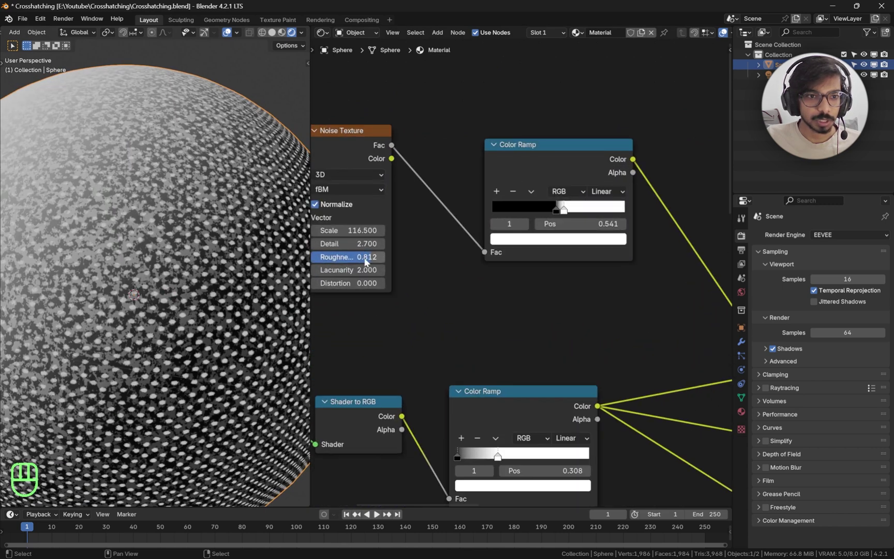
drag(134, 288, 59, 444)
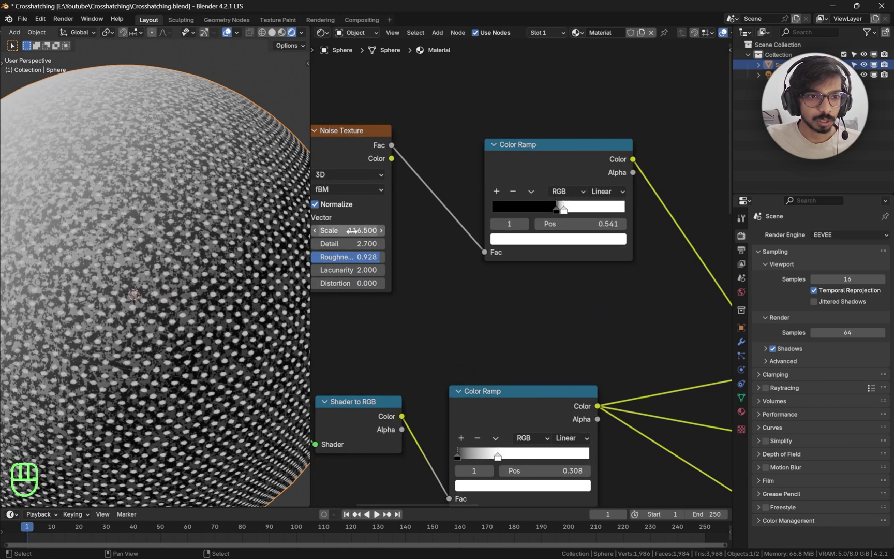
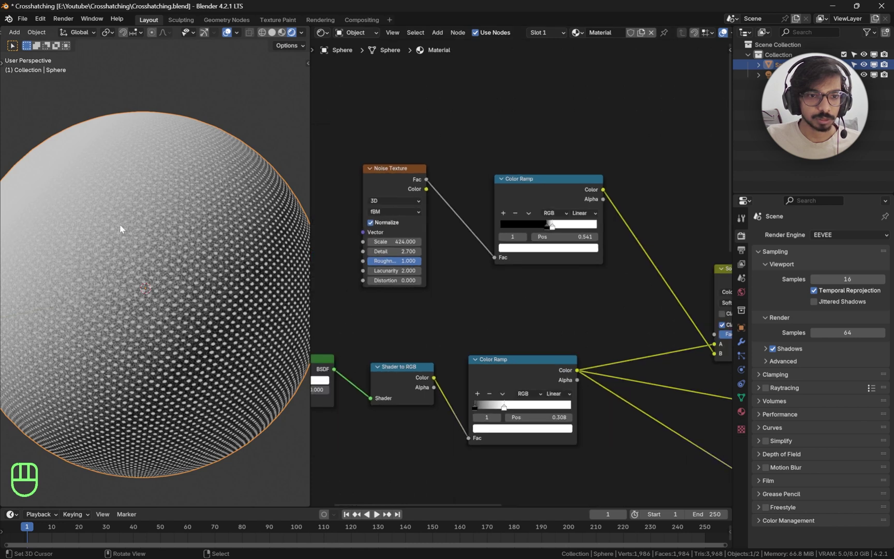
middle_click(389, 265)
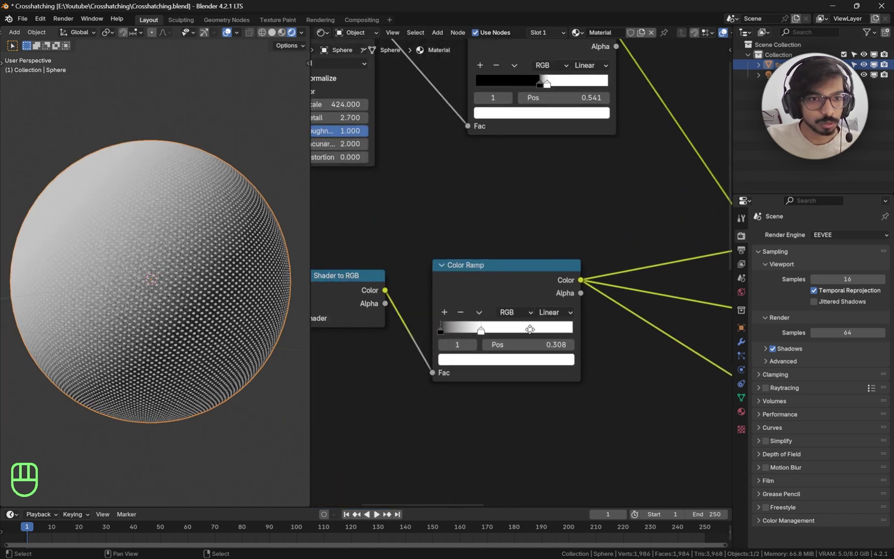